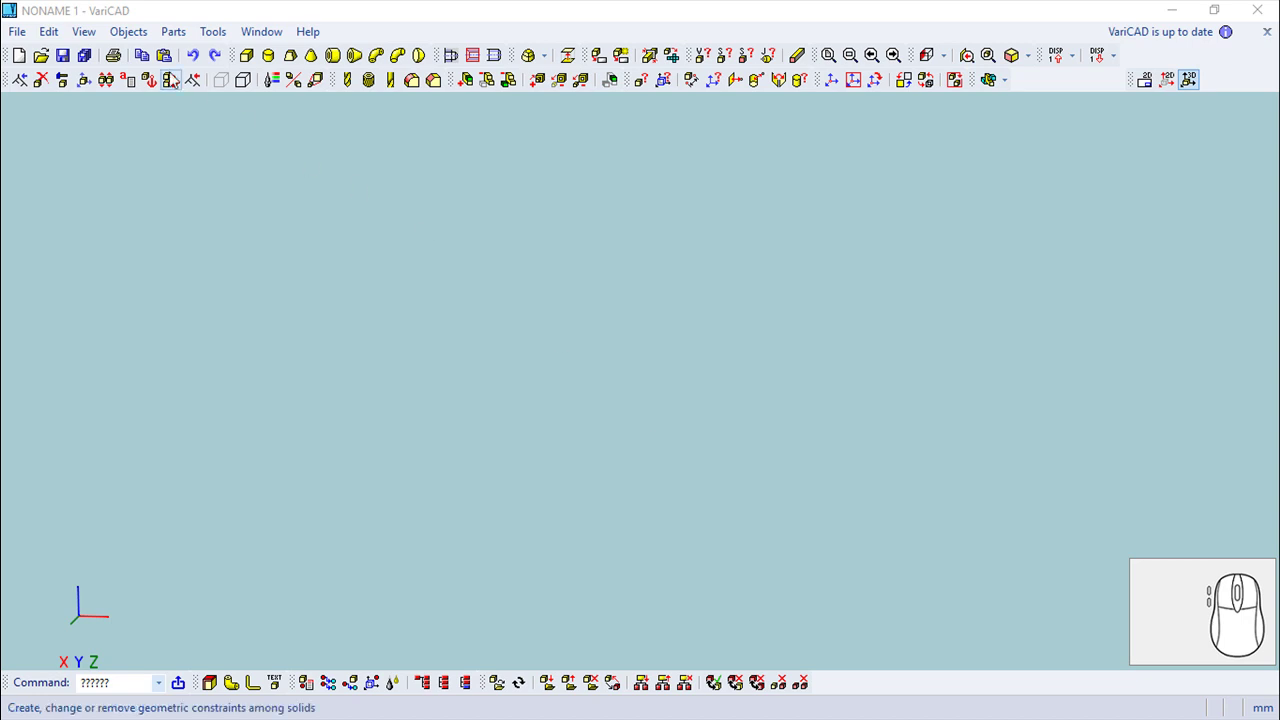
# Step: Start a threaded cylinder from Comprehensive Shapes and pick thread size #6
pyautogui.click(141, 36)
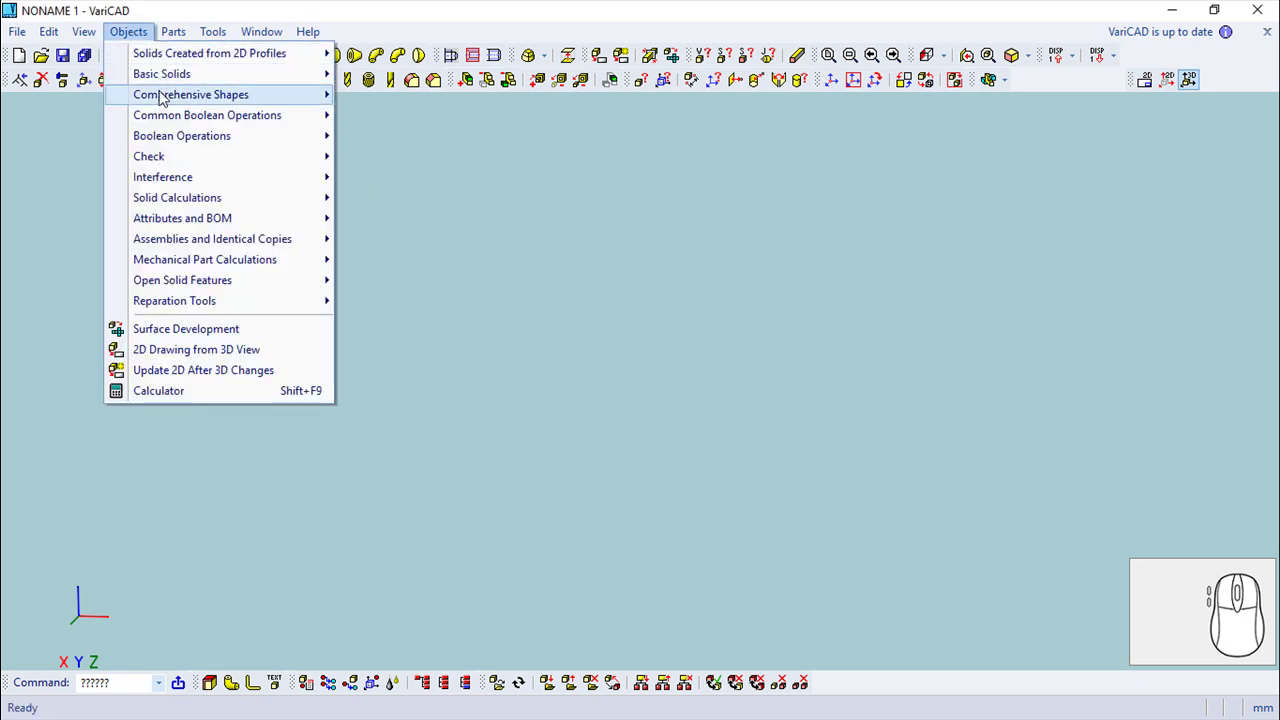
pyautogui.click(441, 243)
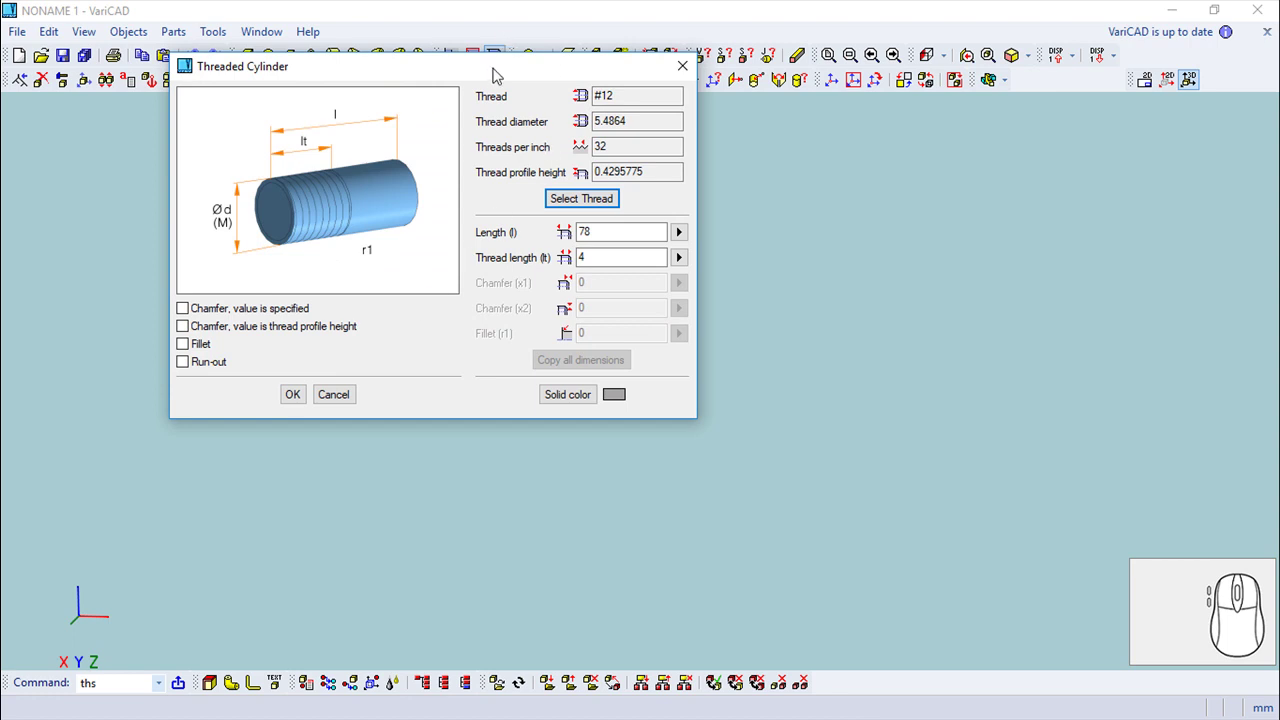
pyautogui.click(715, 278)
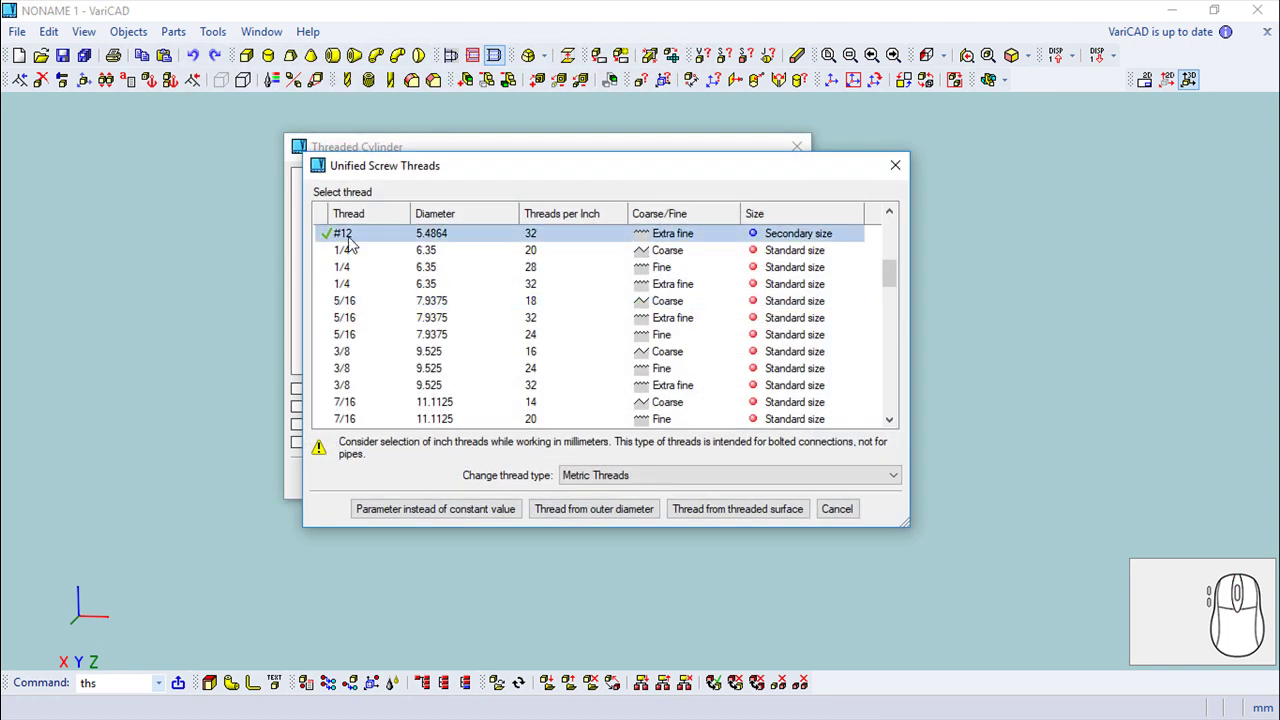
pyautogui.scroll(3)
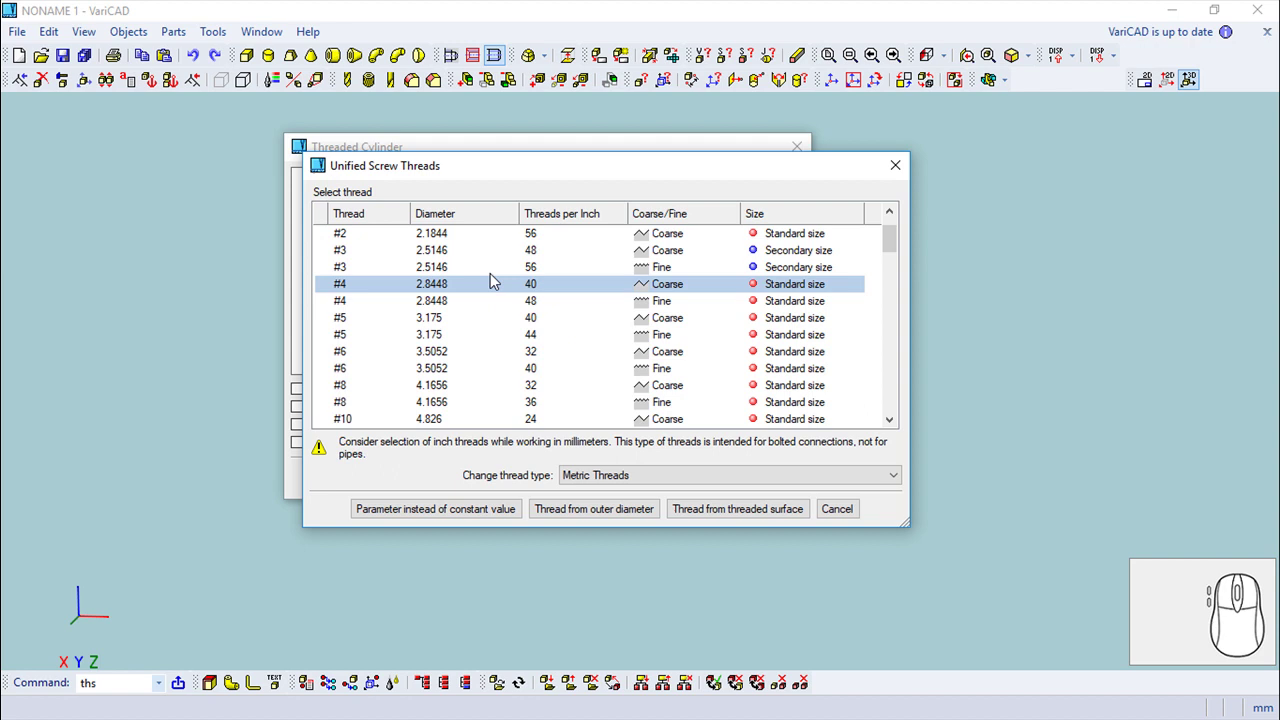
pyautogui.moveTo(440, 370); pyautogui.dragTo(723, 307)
# Step: Set the cylinder length to 6.86 with a threaded length of 6.1
pyautogui.press('6')
pyautogui.press('.')
pyautogui.press('8')
pyautogui.press('6')
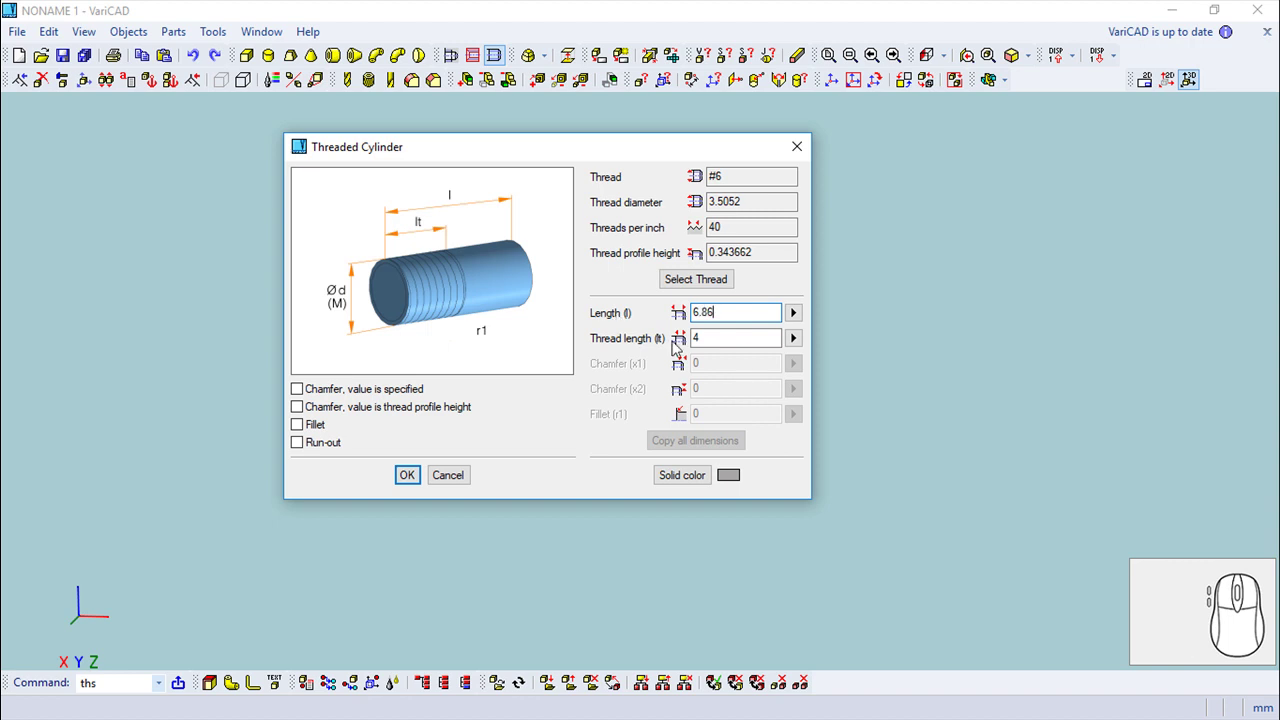
pyautogui.click(704, 335)
pyautogui.press('6')
pyautogui.press('.')
pyautogui.press('1')
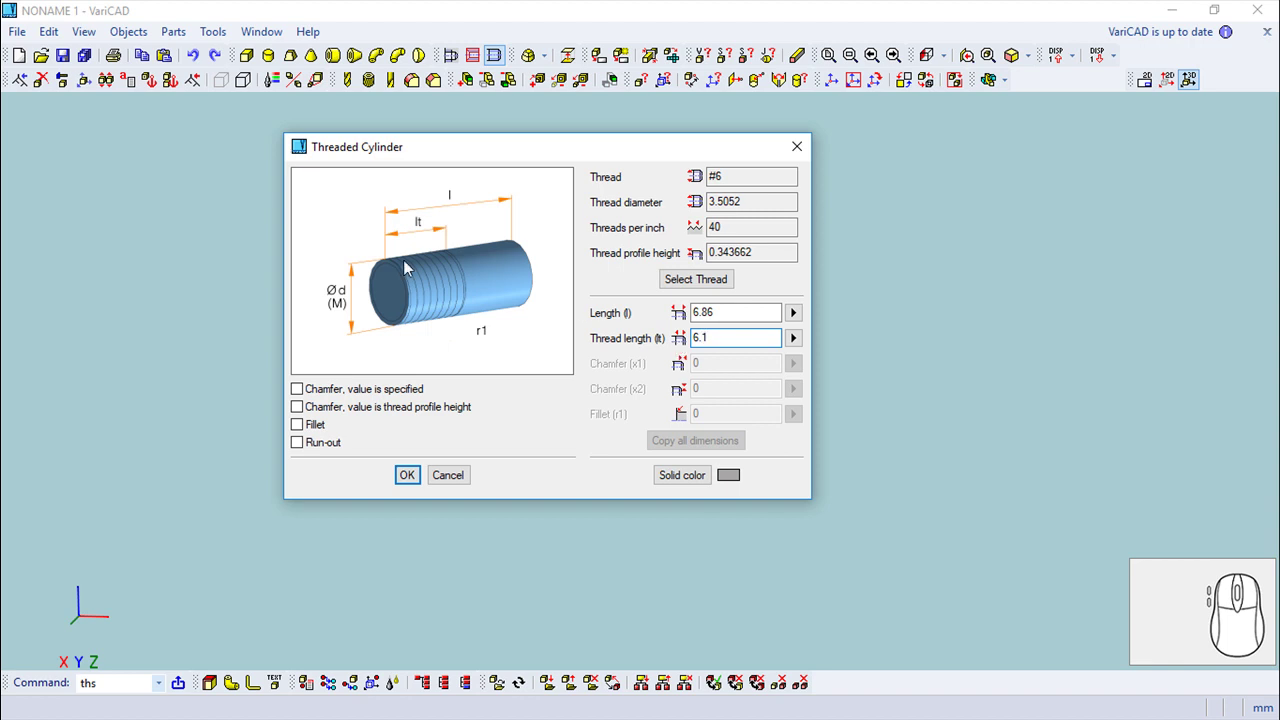
# Step: Add a chamfer equal to the thread profile height and a 0.25 fillet at the far end
pyautogui.click(308, 393)
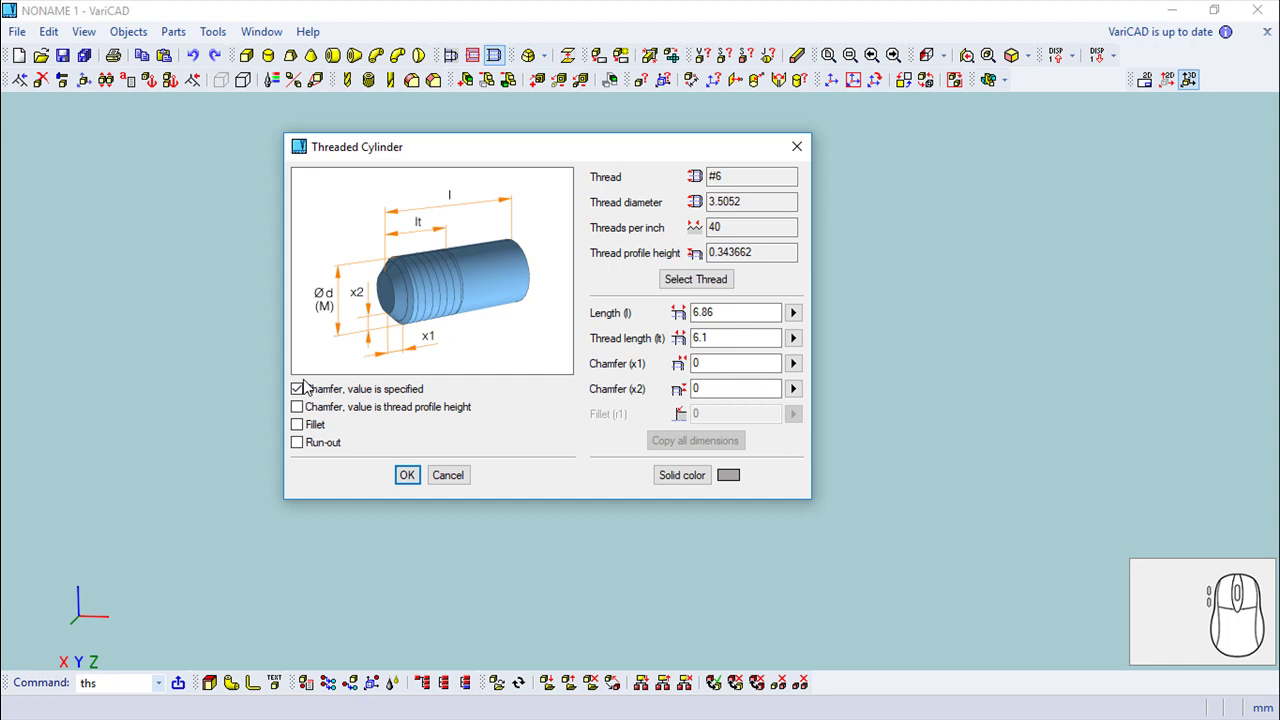
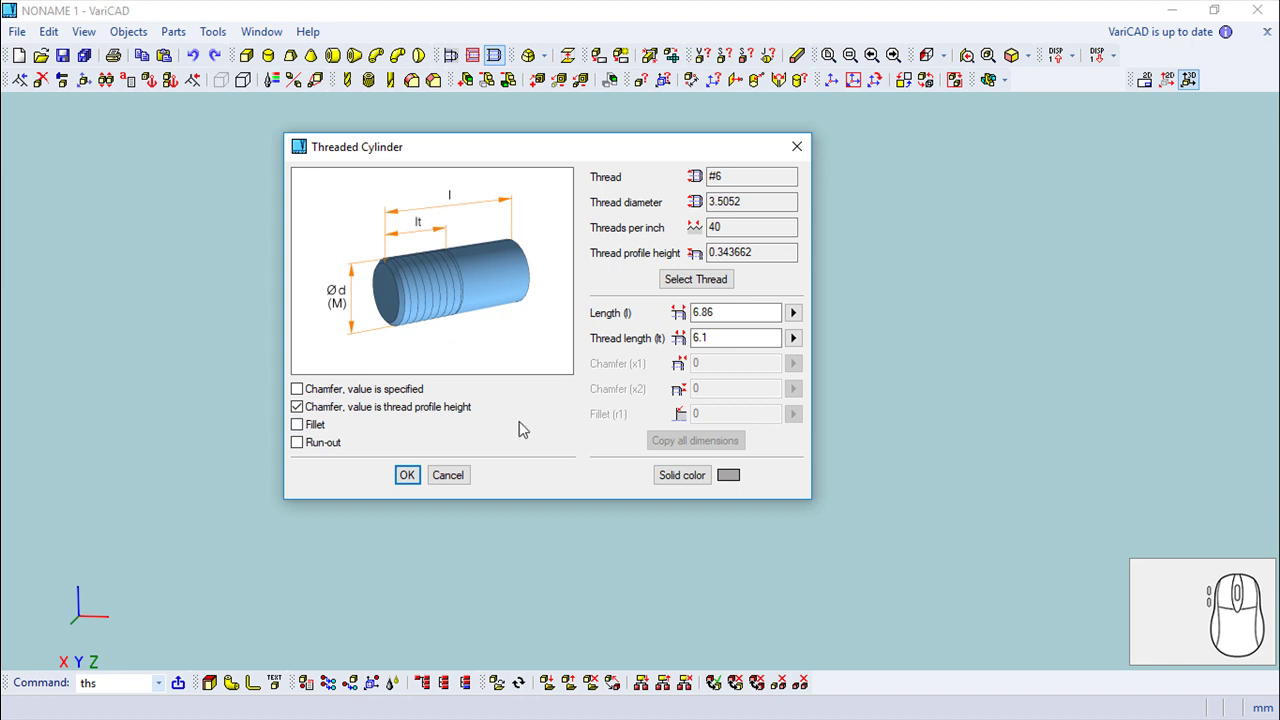
pyautogui.click(308, 433)
pyautogui.click(722, 417)
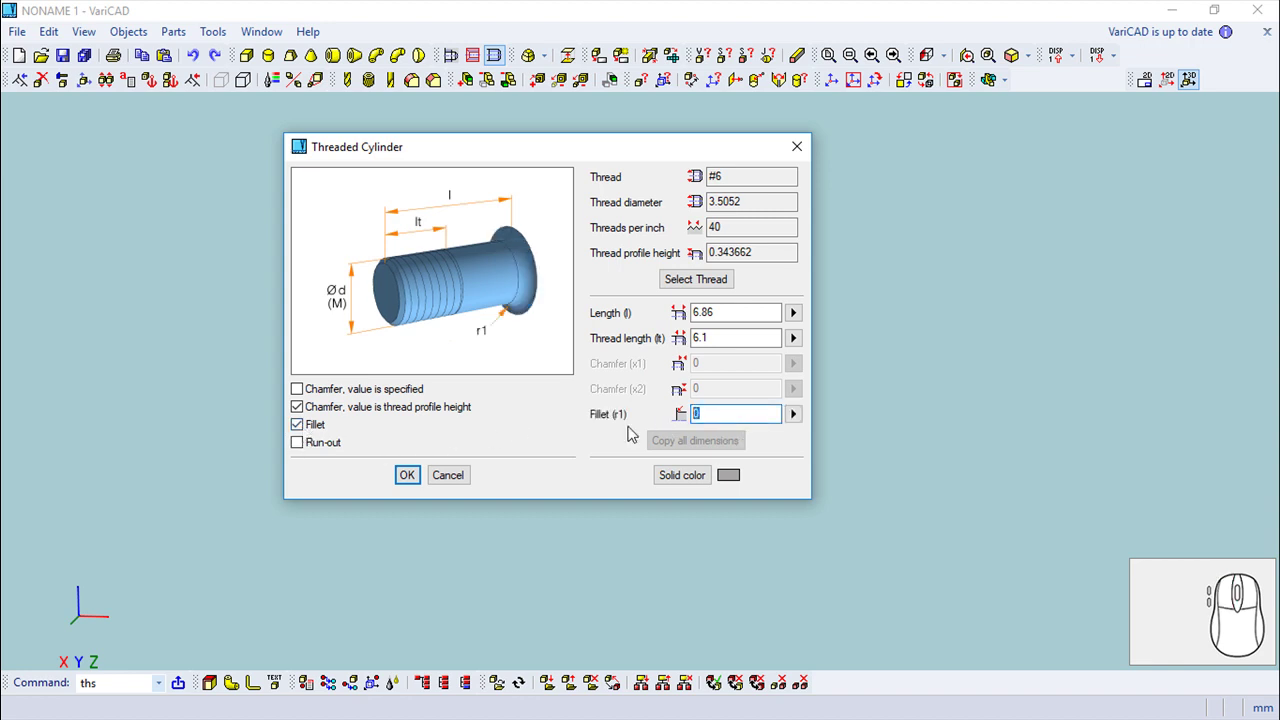
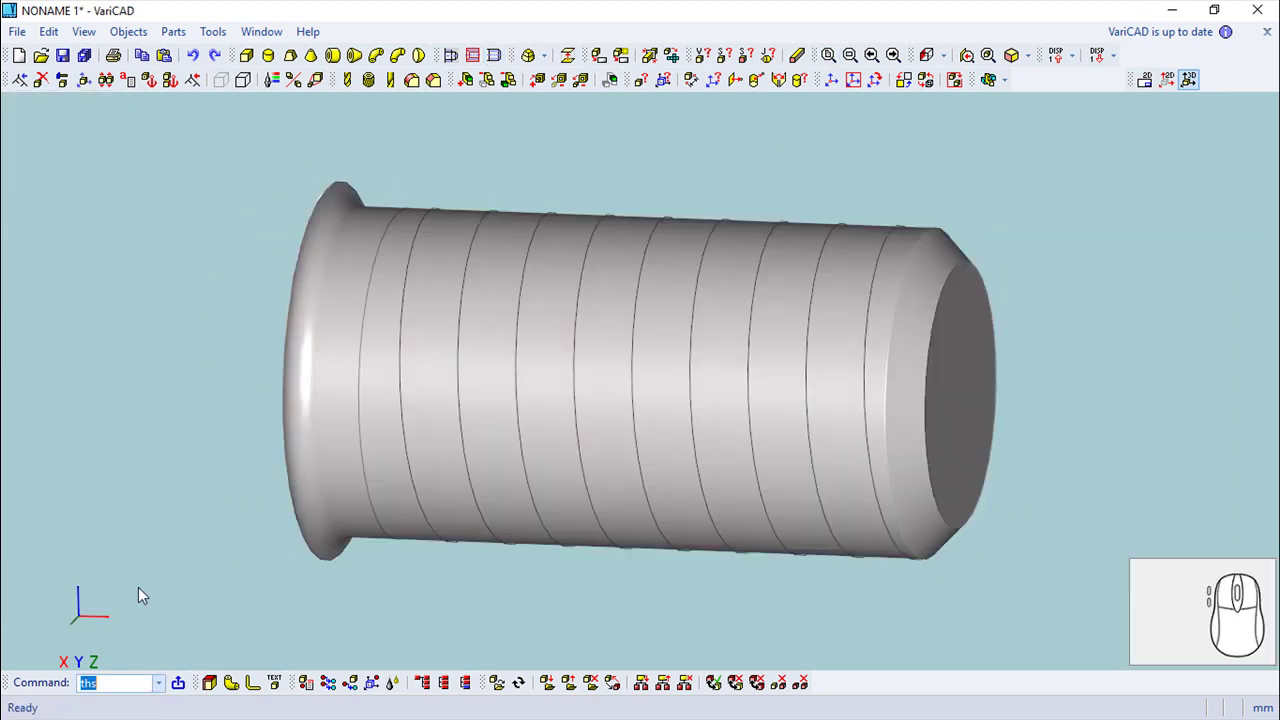
# Step: Orbit and zoom to view the inserted shank's chamfered end
pyautogui.scroll(3)
pyautogui.moveTo(900, 412); pyautogui.dragTo(712, 408)
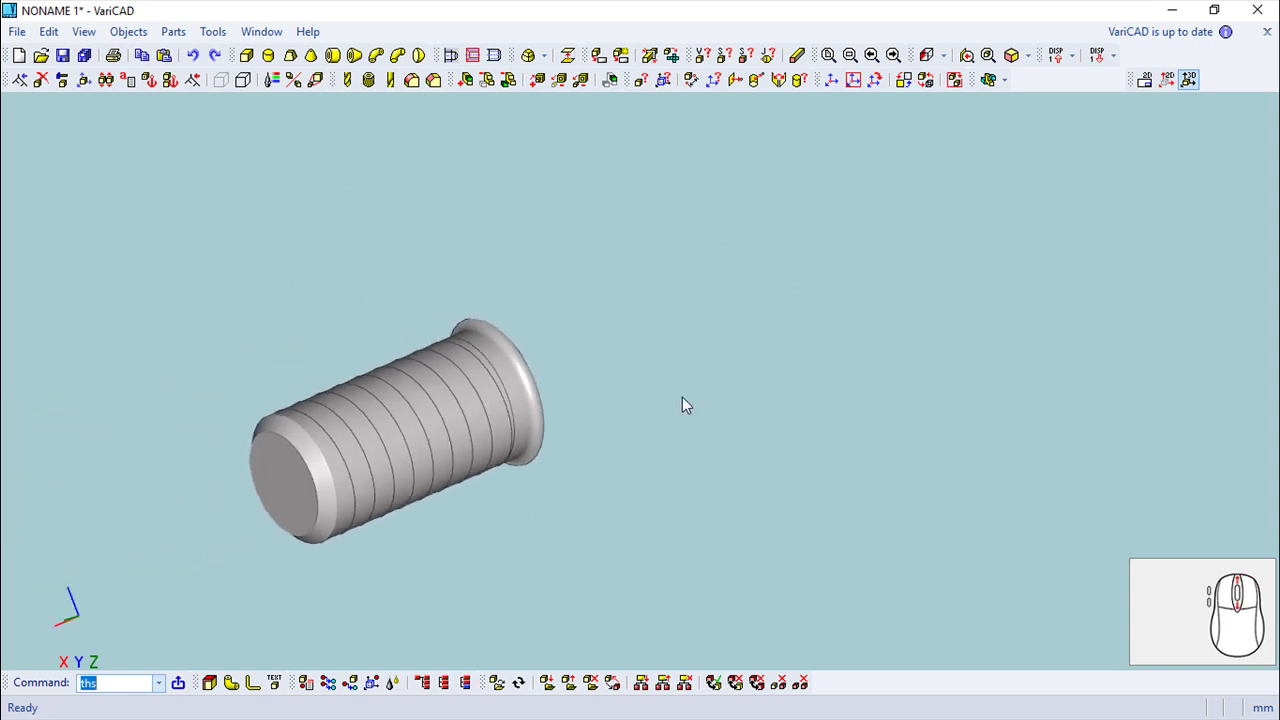
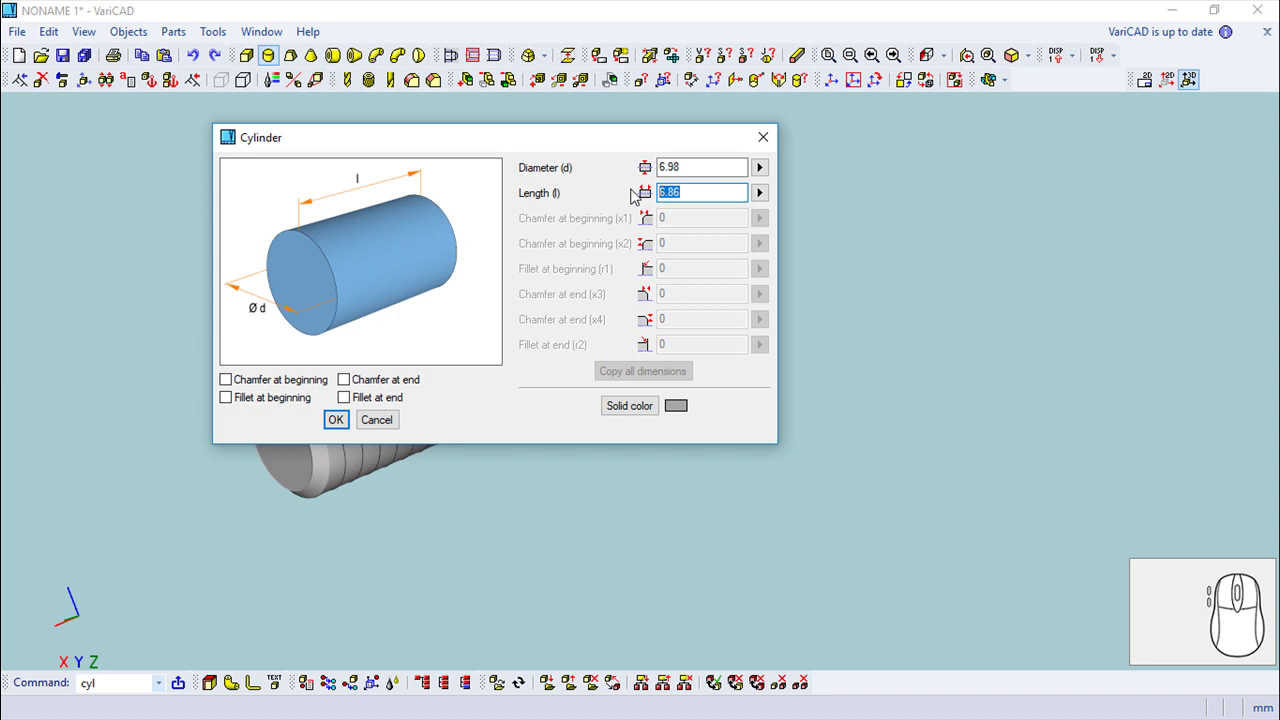
# Step: Set the 6.98 head cylinder's length to 2 and confirm it for placement at the shank end
pyautogui.press('2')
pyautogui.click(337, 421)
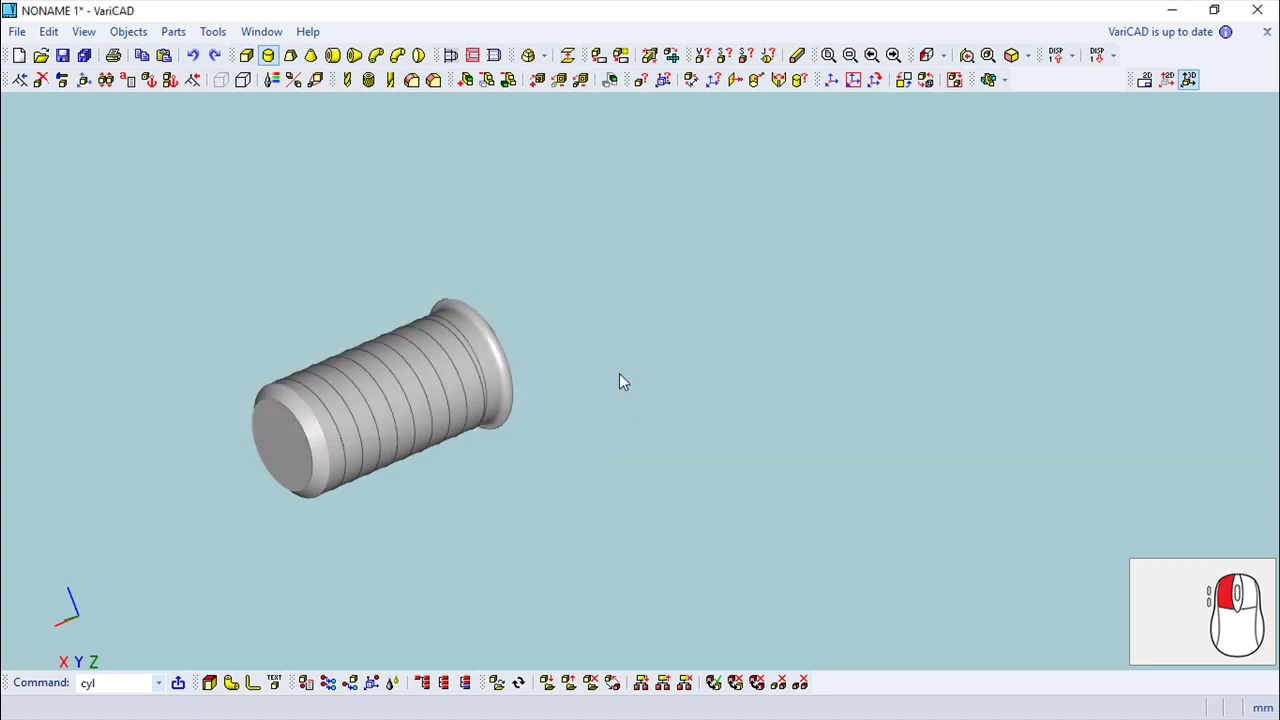
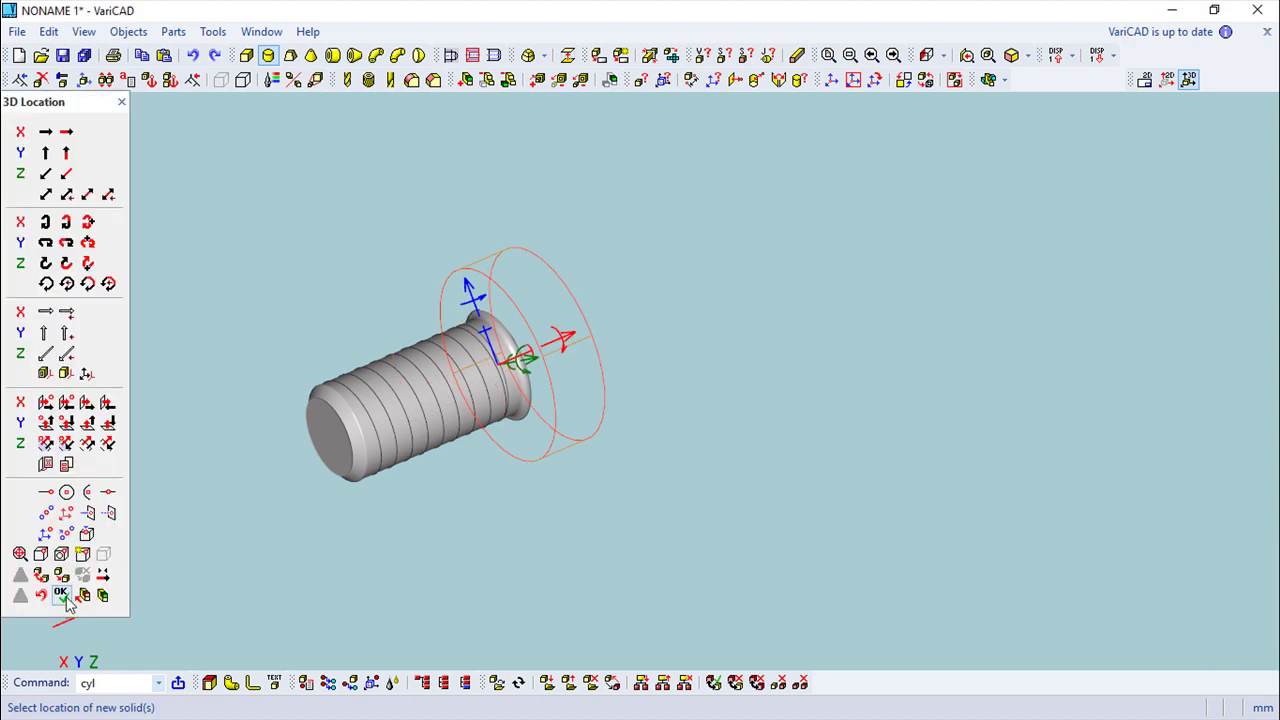
pyautogui.scroll(-3)
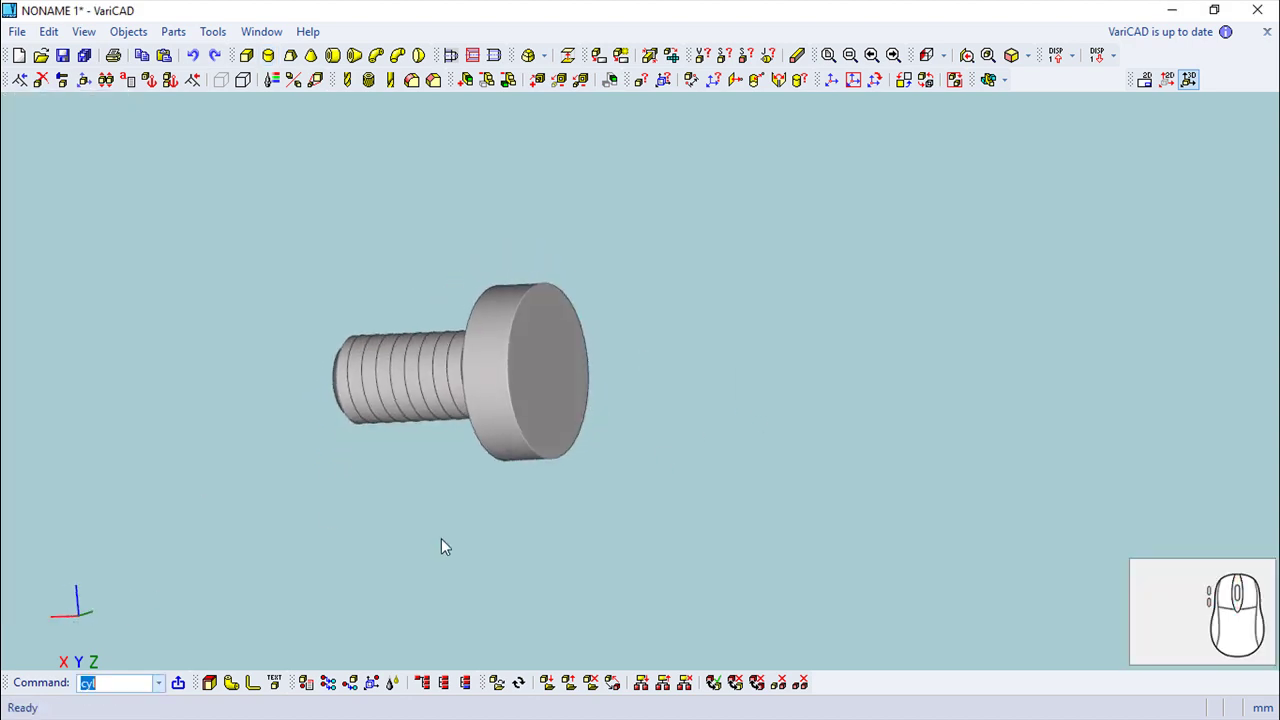
# Step: Define a sphere cut at right with diameter 15.74
pyautogui.moveTo(870, 352); pyautogui.dragTo(337, 43)
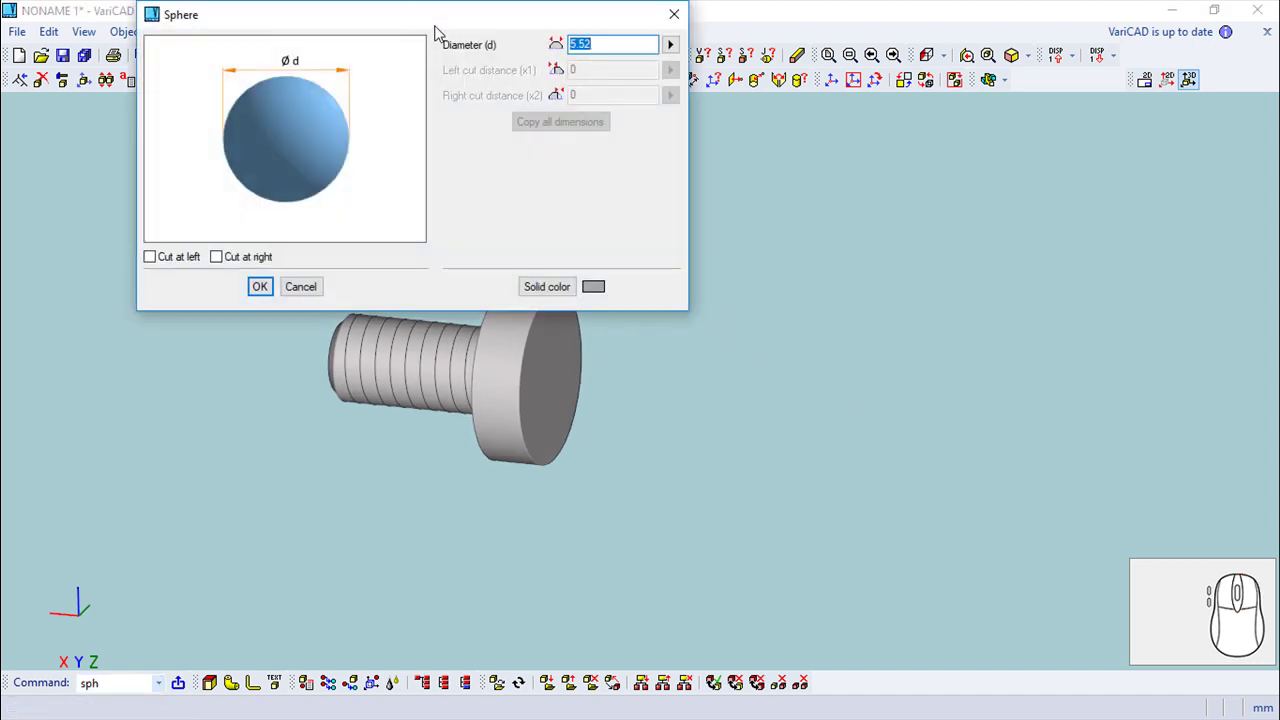
pyautogui.click(565, 374)
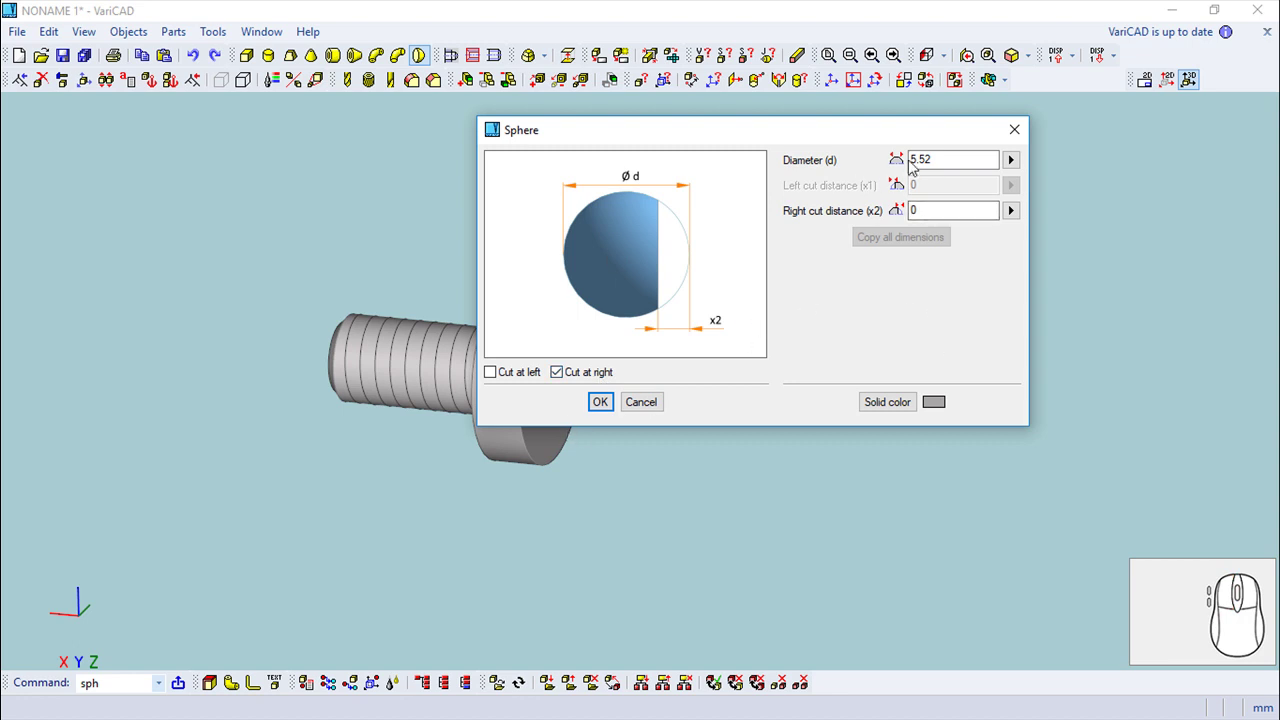
pyautogui.click(944, 156)
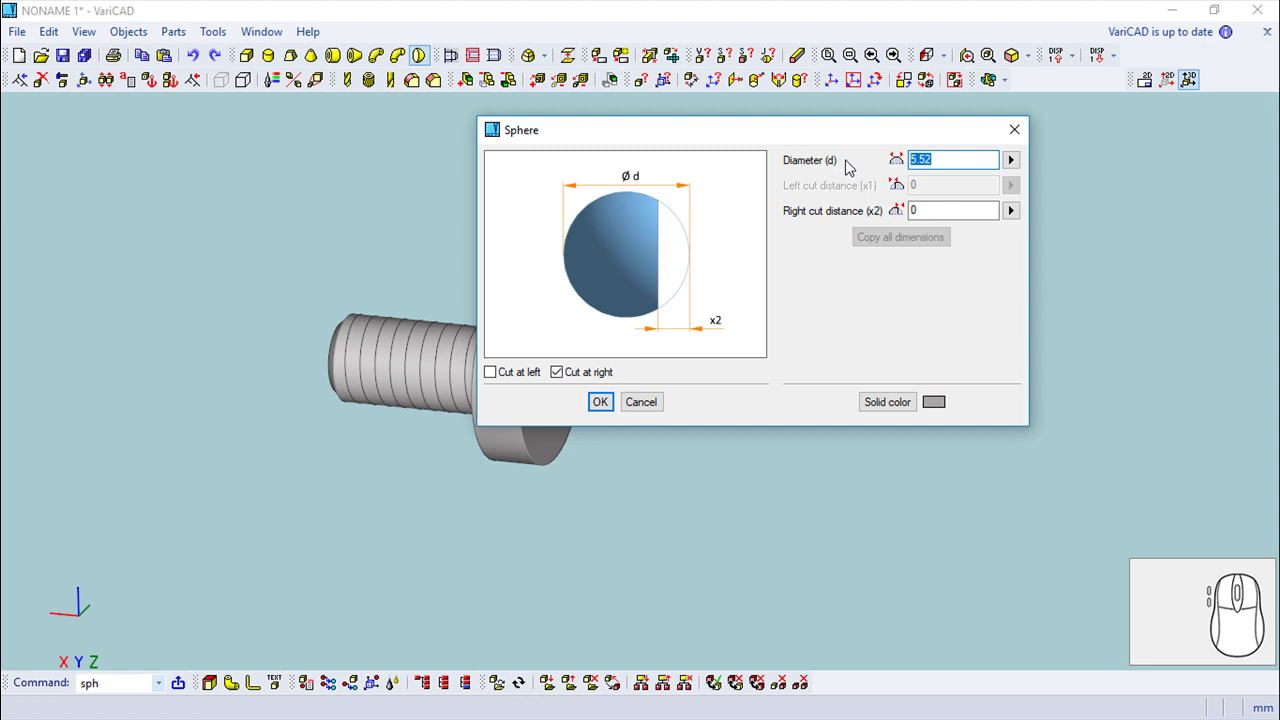
pyautogui.press('7')
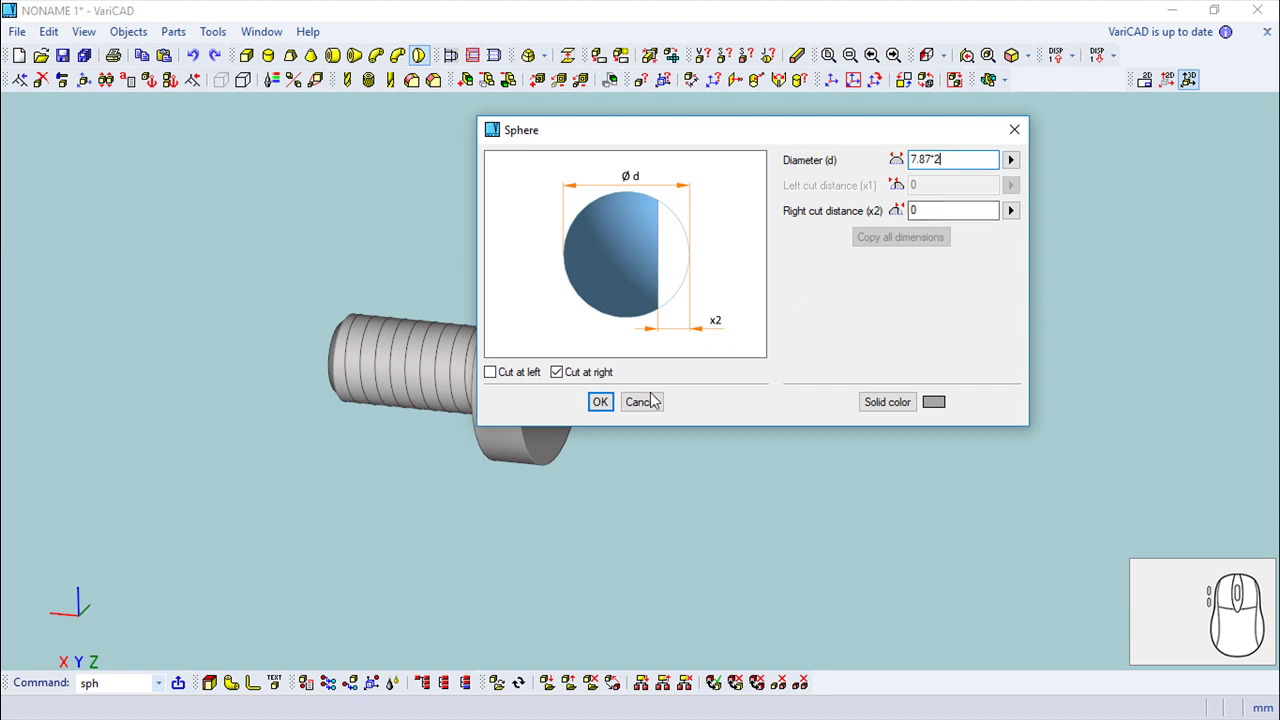
# Step: Adjust the sphere's cut options and edit the right cut distance
pyautogui.click(612, 410)
pyautogui.click(523, 210)
pyautogui.click(946, 212)
pyautogui.click(901, 206)
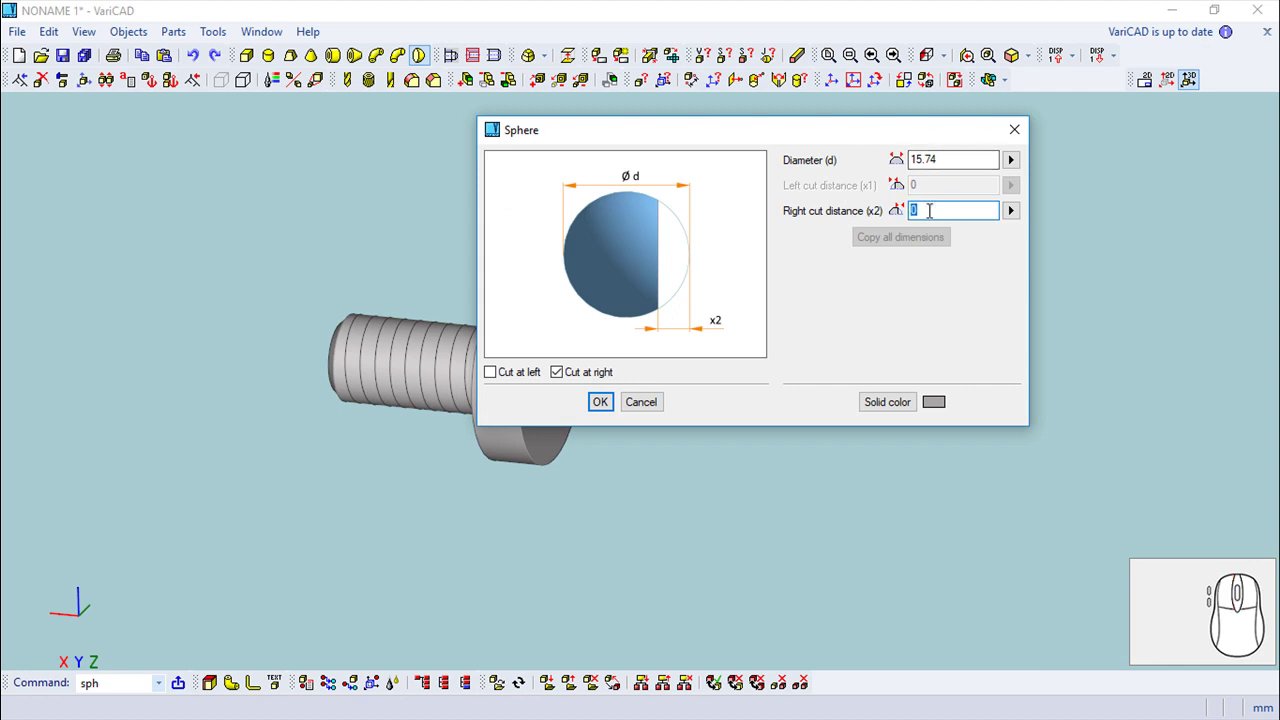
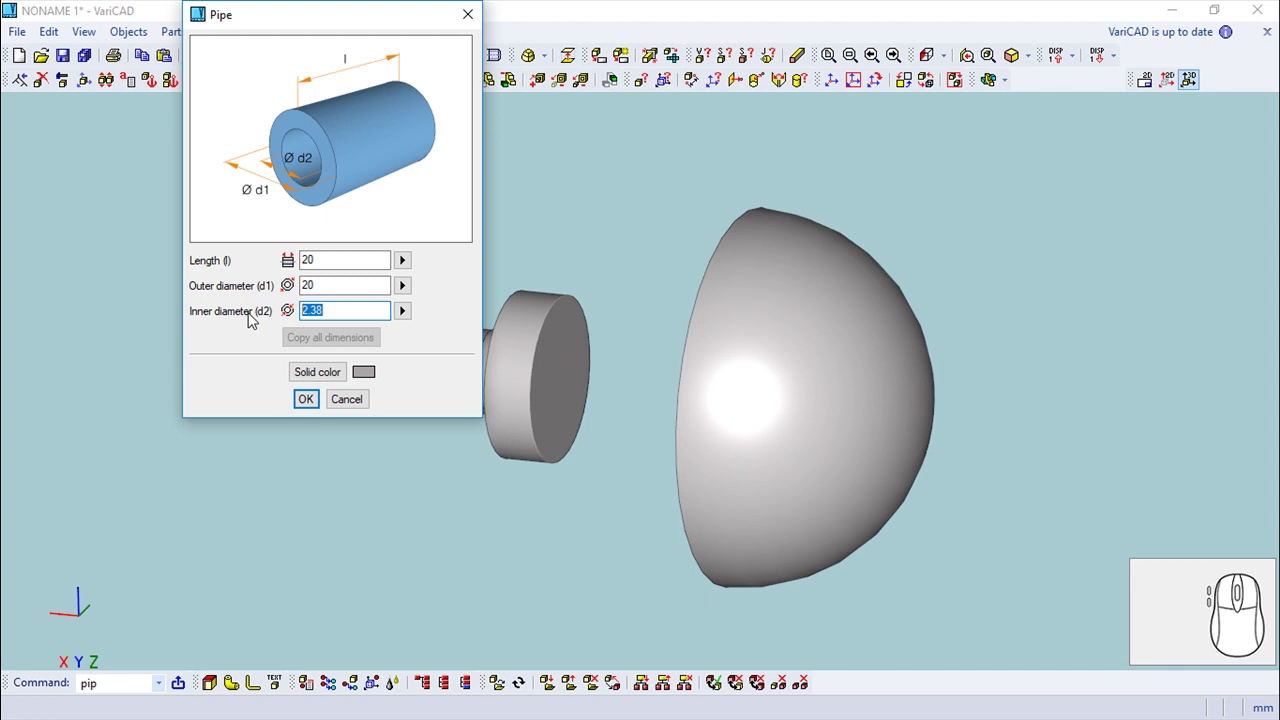
# Step: Set the pipe's inner diameter to 6.98
pyautogui.press('6')
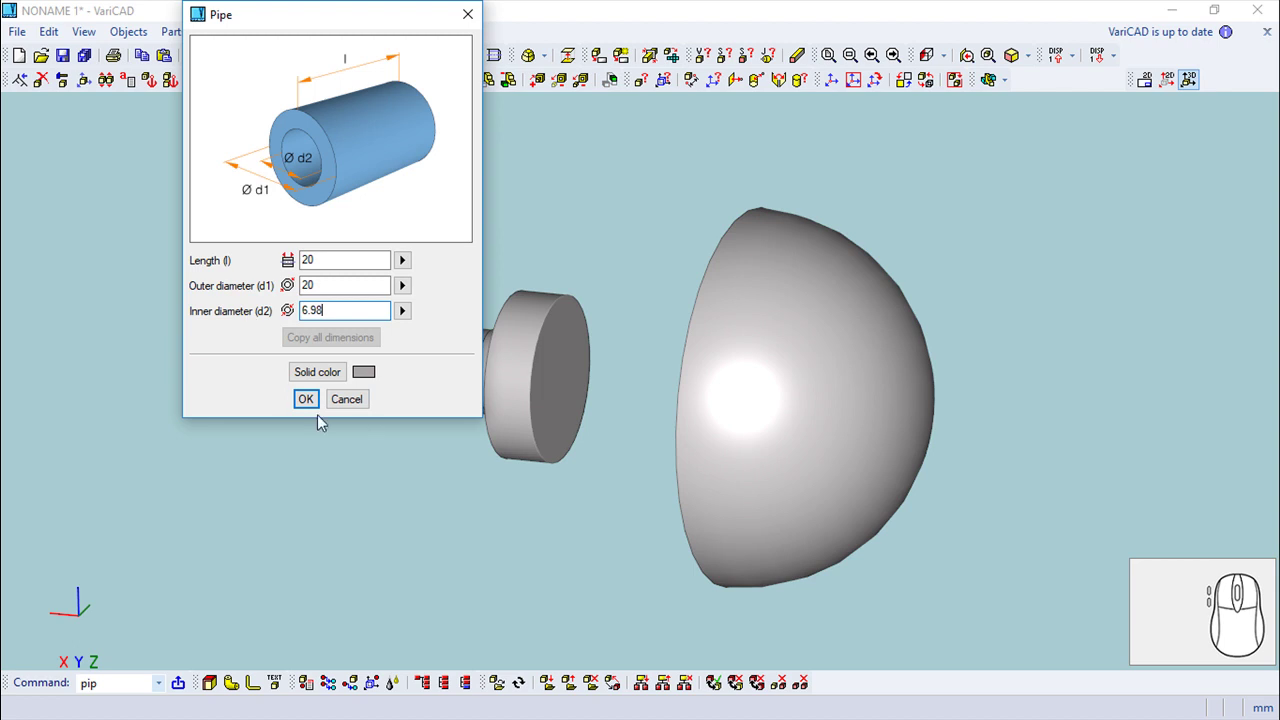
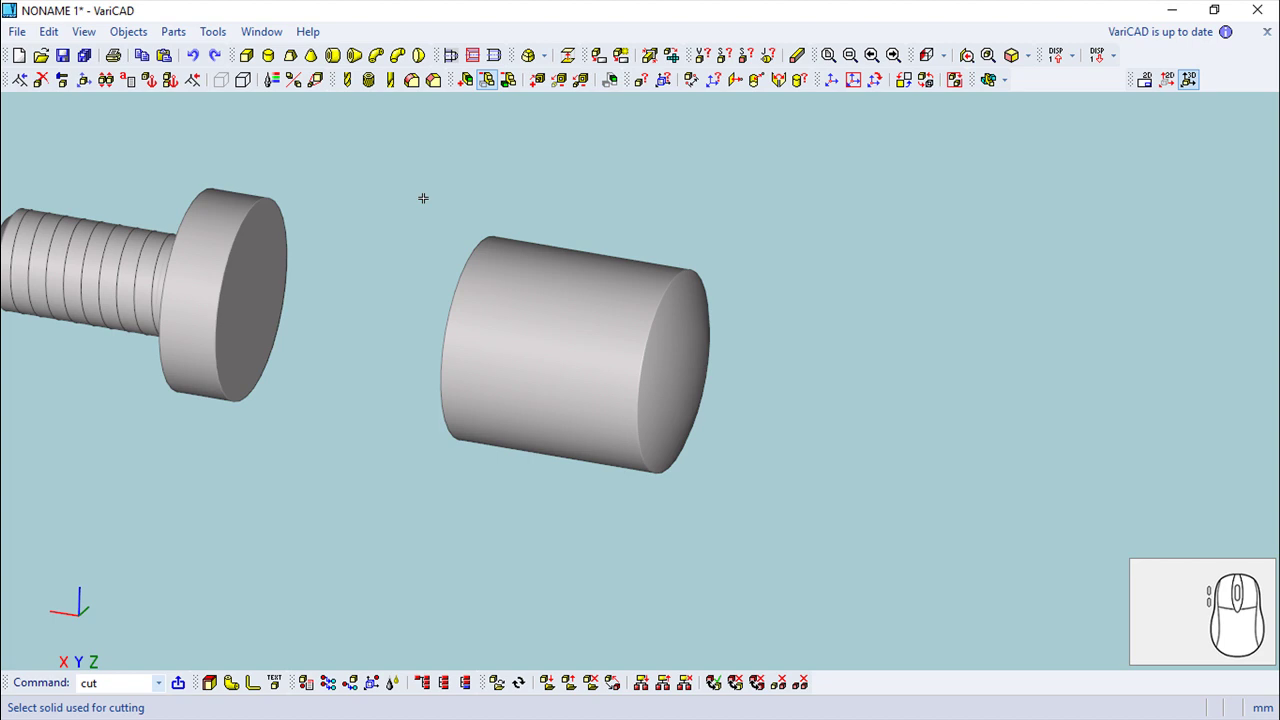
# Step: Start a box solid of height 20, width 50, length 50
pyautogui.click(257, 58)
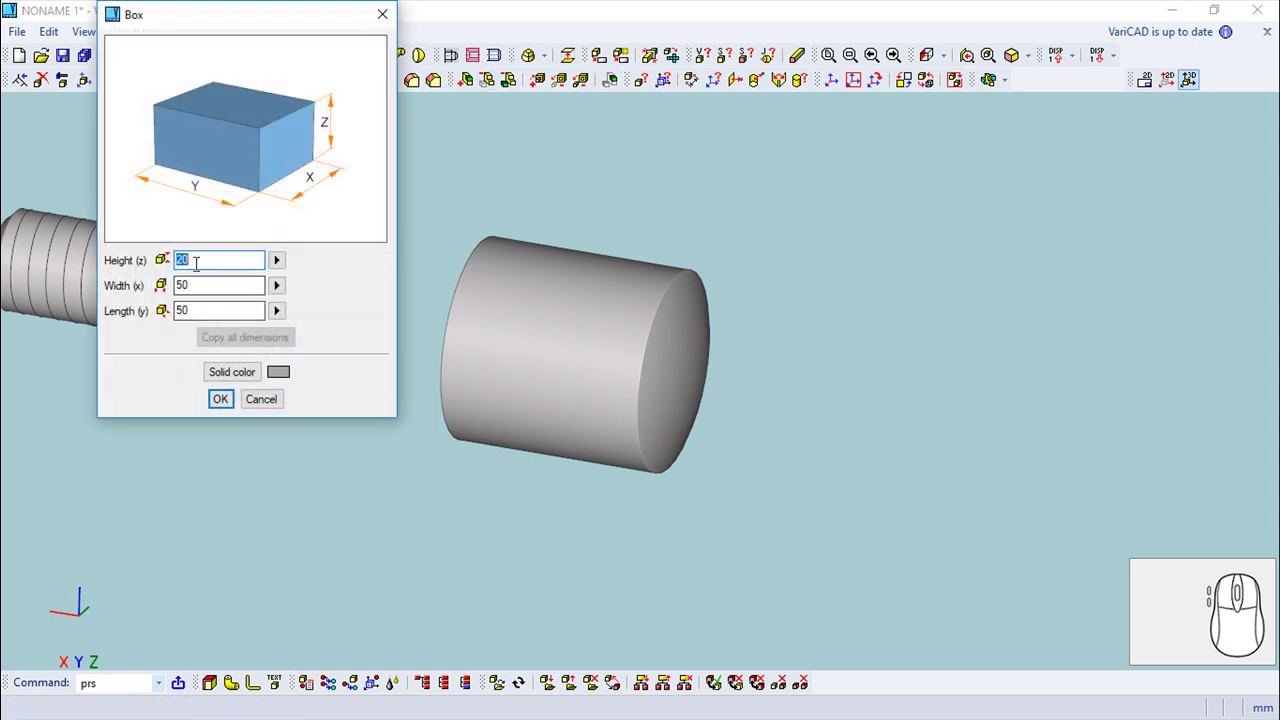
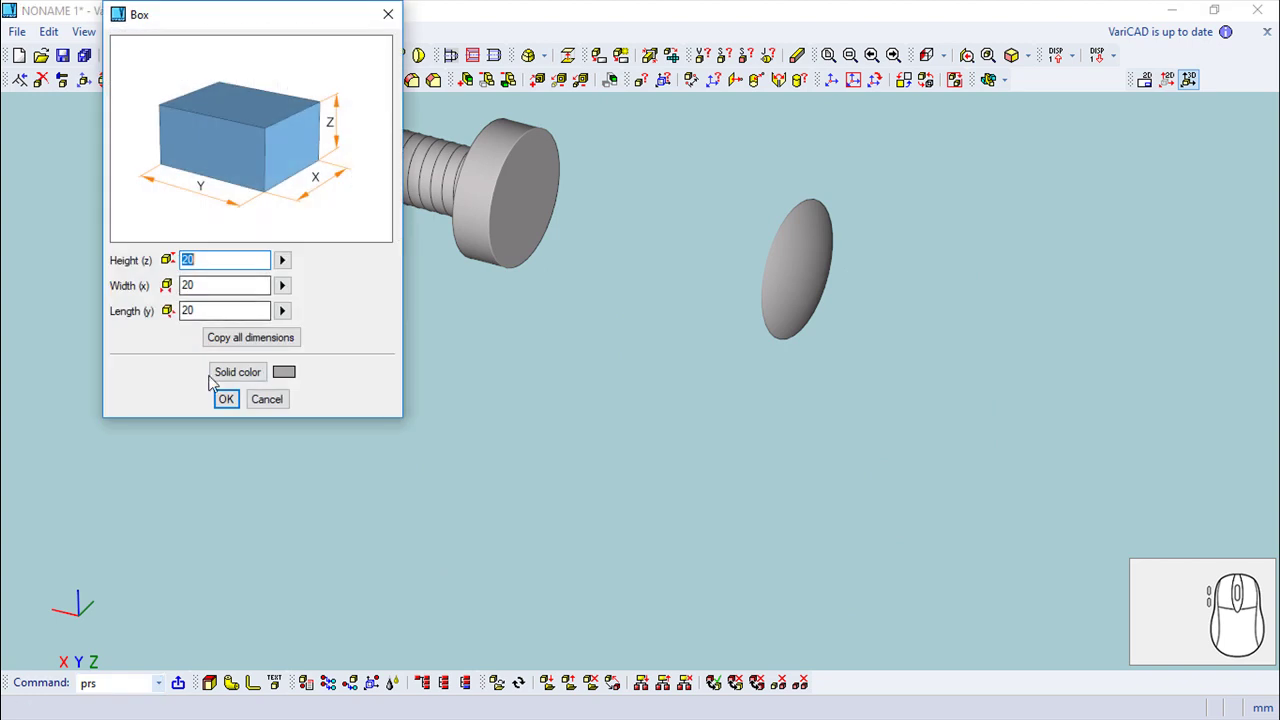
# Step: Place the box in the scene and translate it by the entered distance to enclose the head
pyautogui.click(237, 405)
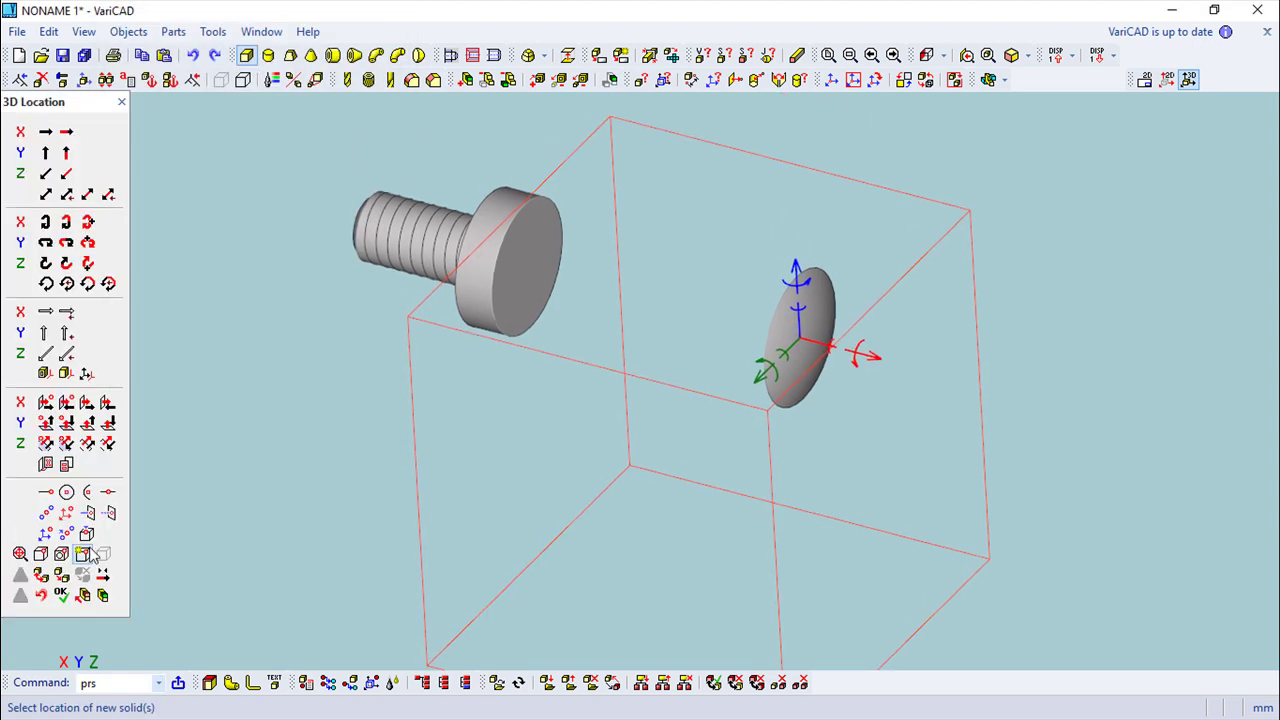
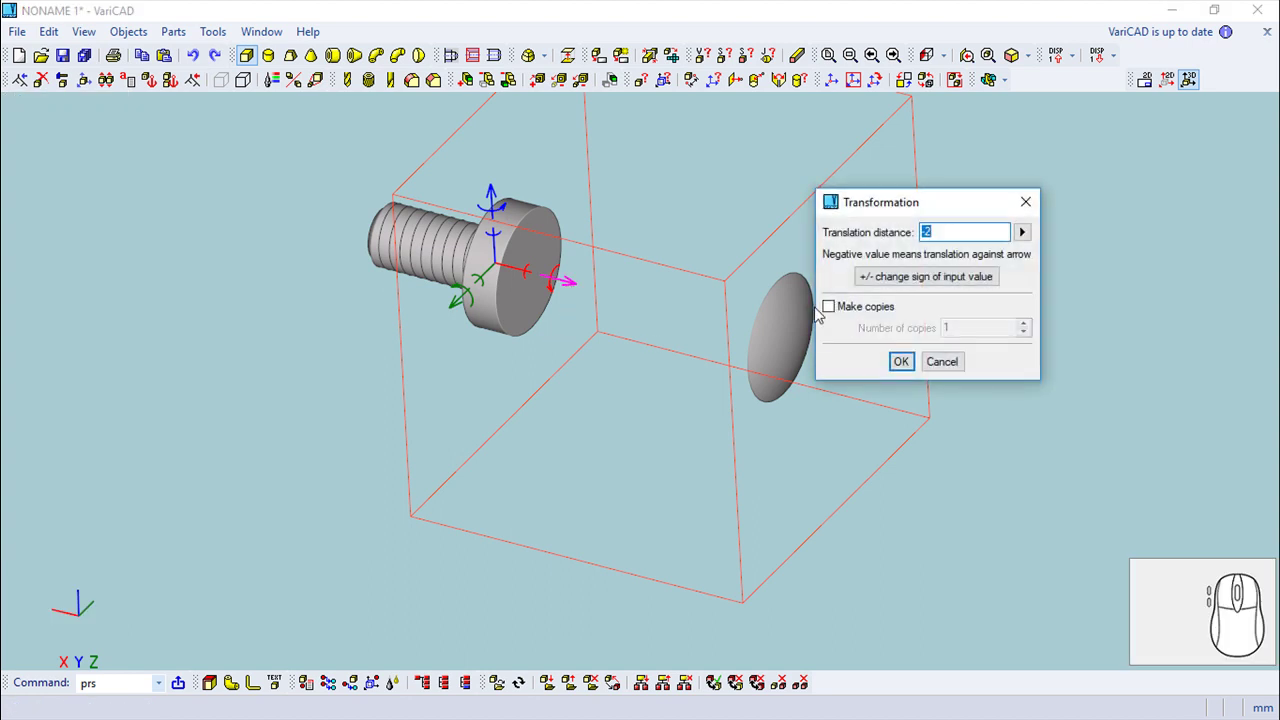
pyautogui.press('Return')
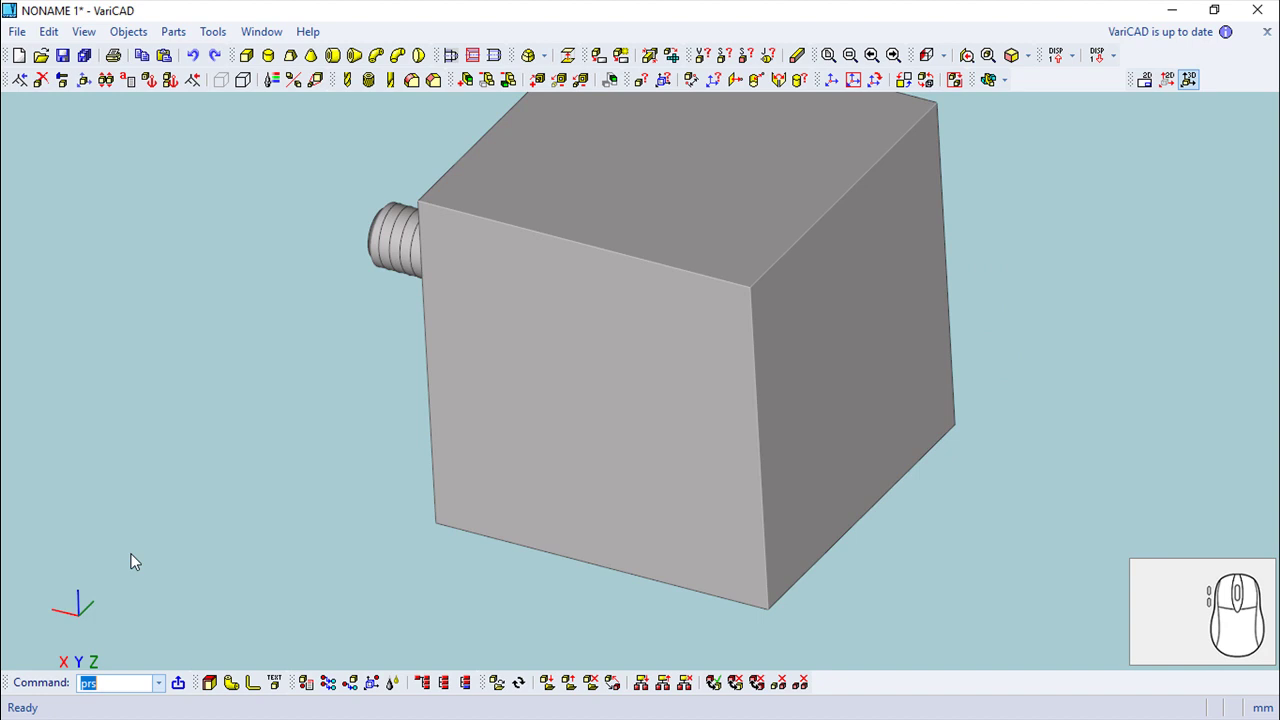
# Step: Cut the screw with the box as cutting solid, leaving a flat head face
pyautogui.moveTo(507, 585); pyautogui.dragTo(356, 8)
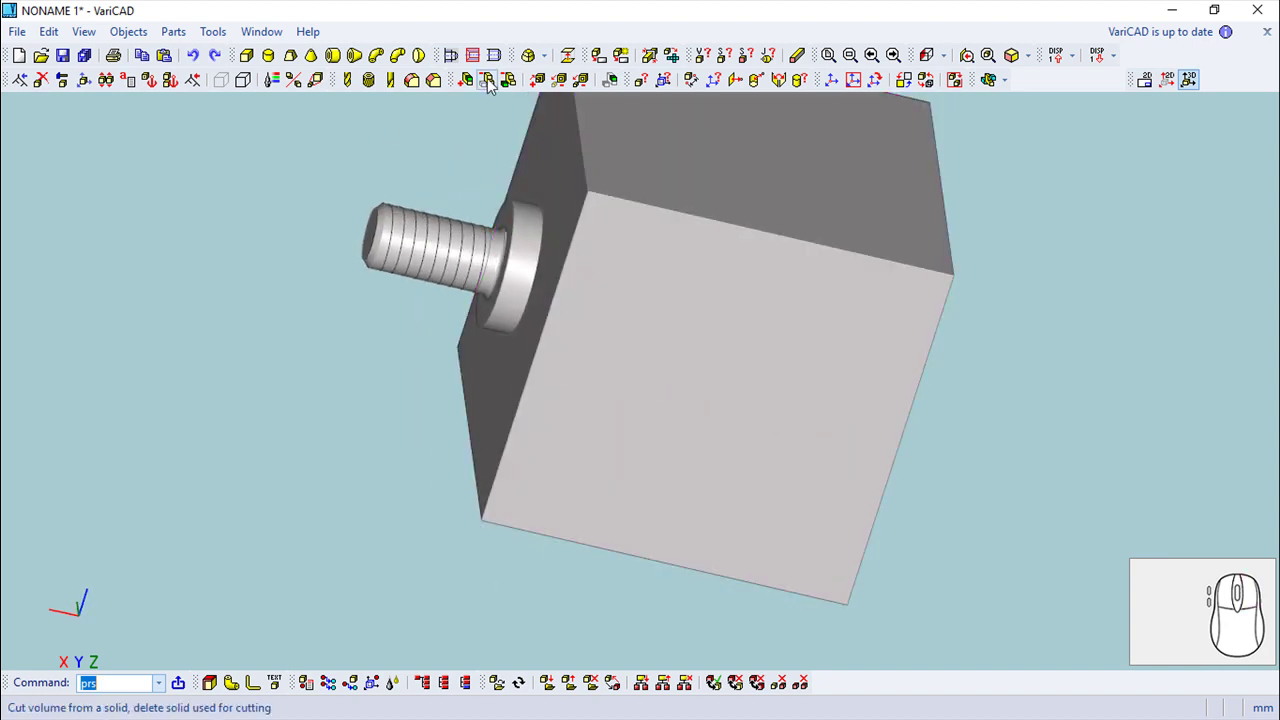
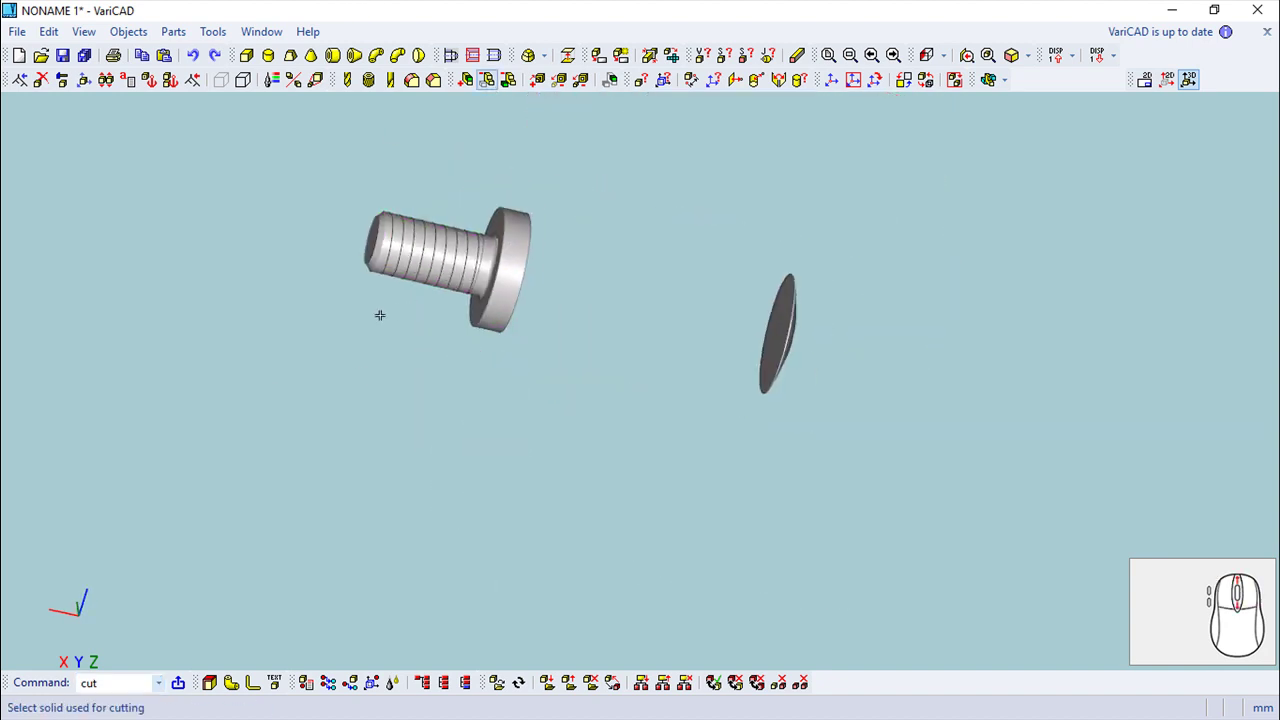
pyautogui.press('Escape')
pyautogui.rightClick(627, 374)
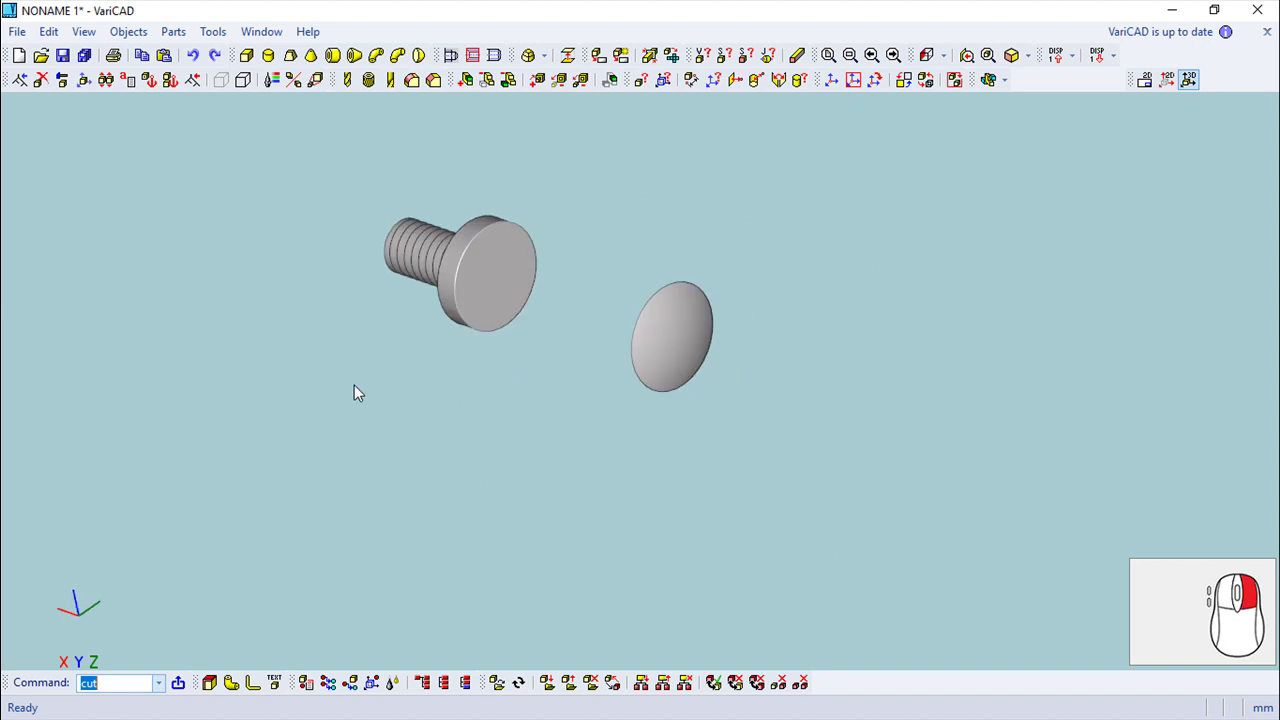
pyautogui.scroll(3)
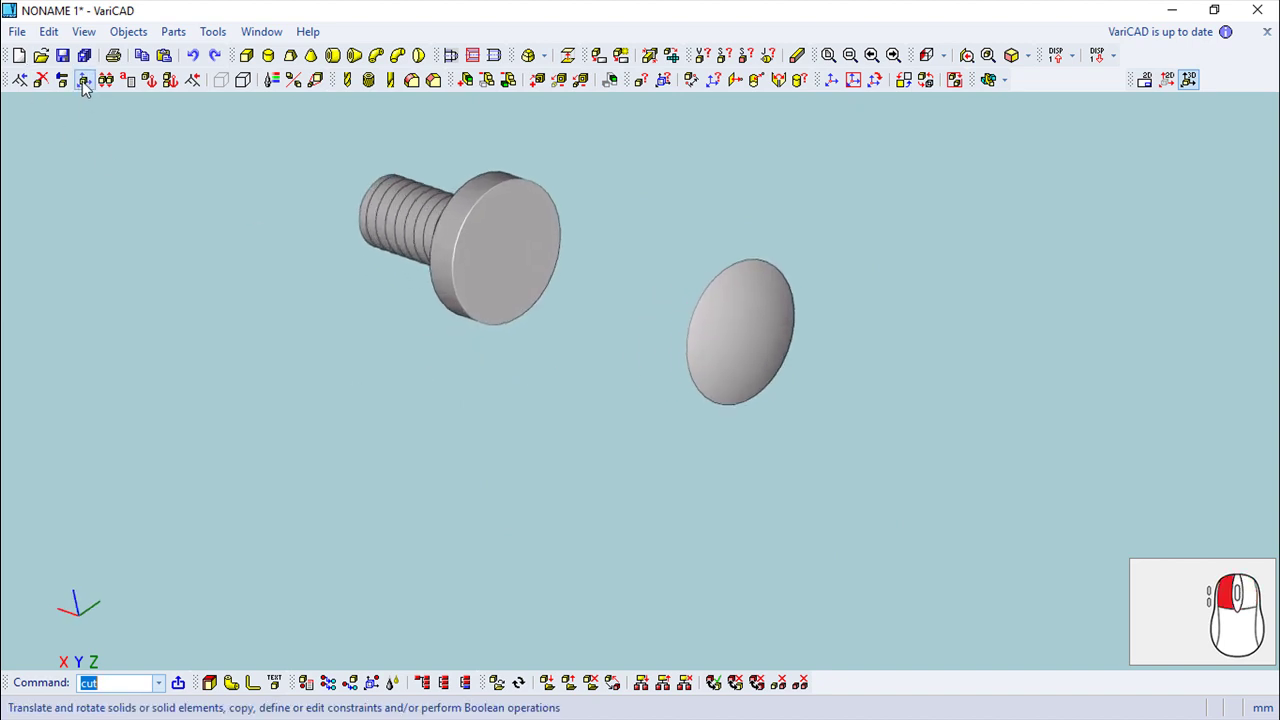
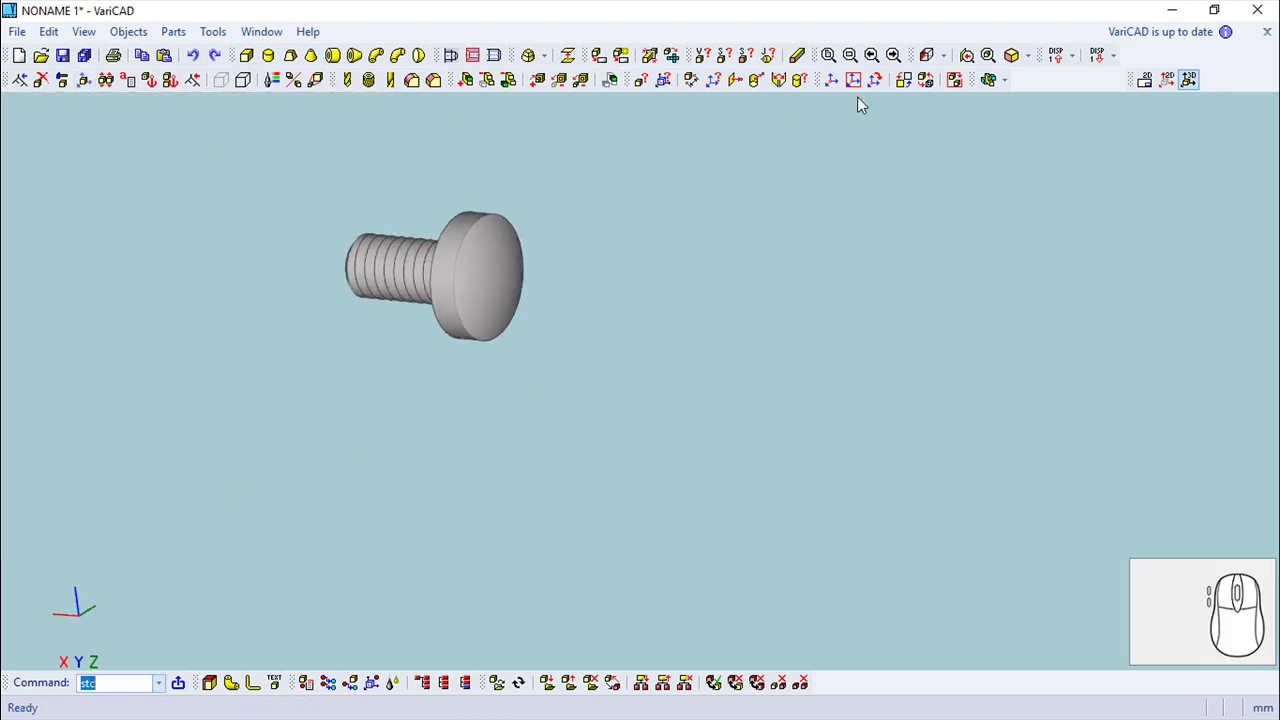
# Step: Fit the screw to the window
pyautogui.click(837, 65)
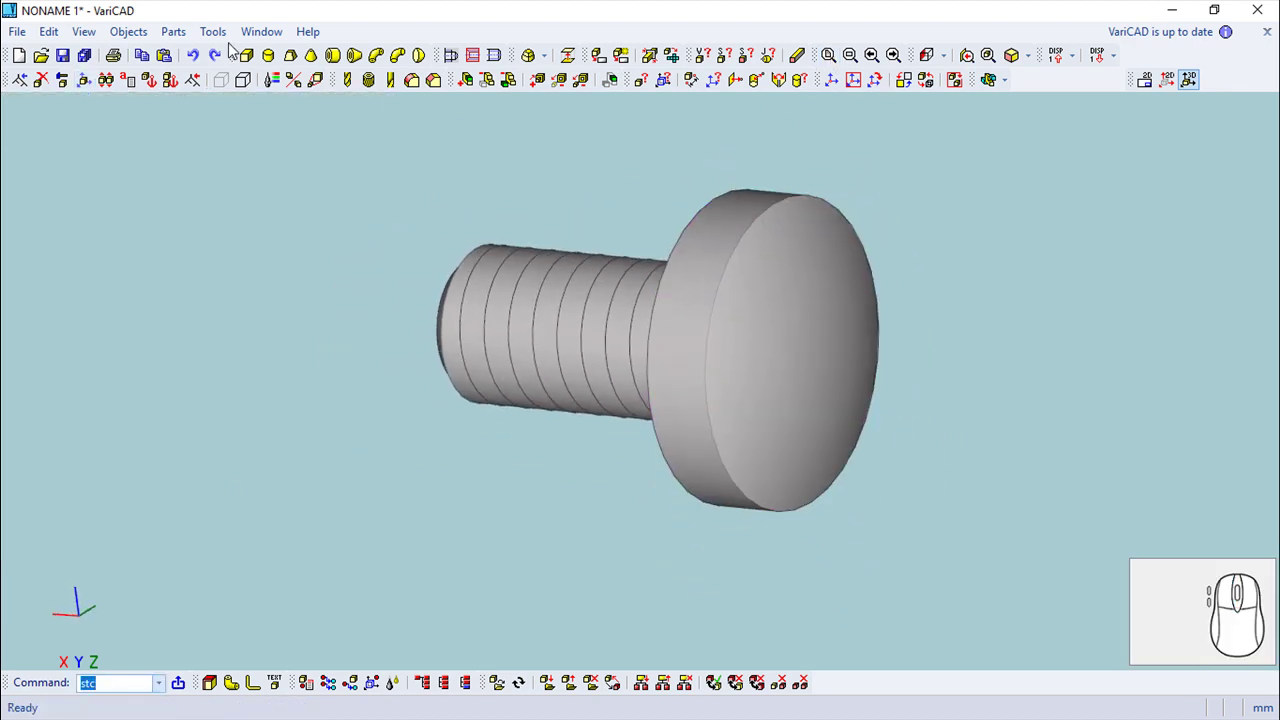
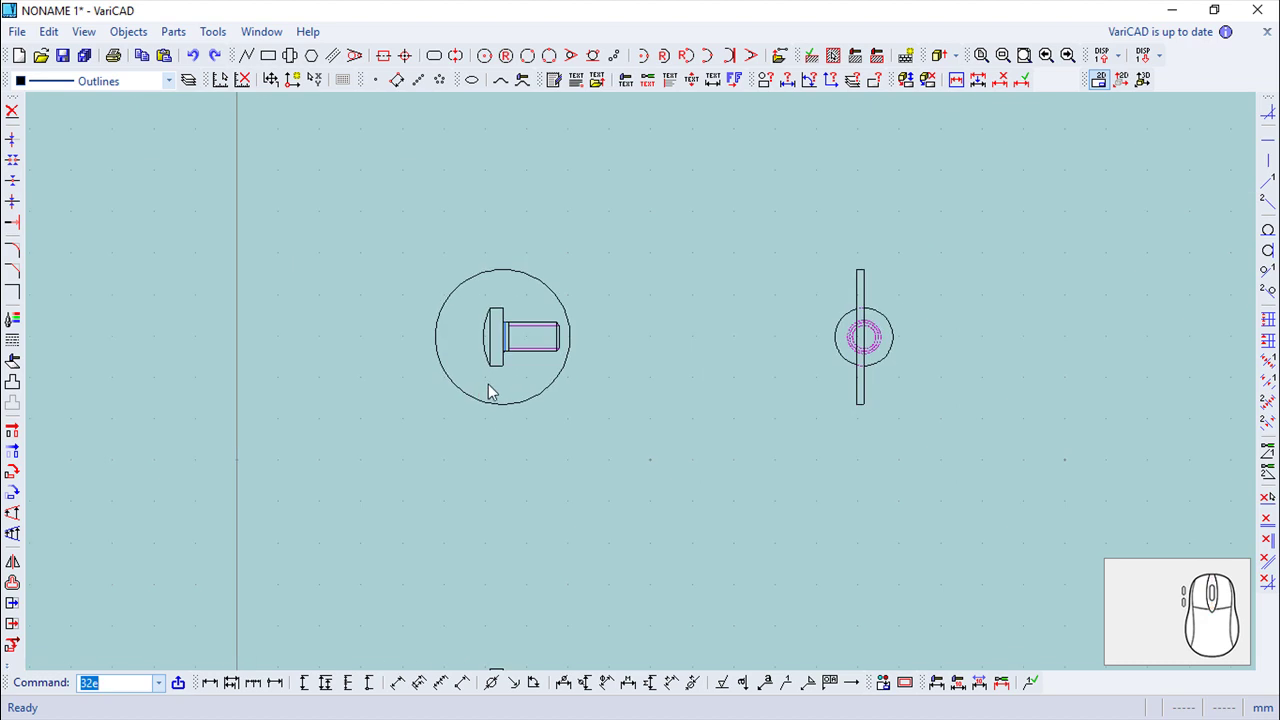
# Step: Start a line from the head's top corner with the next point given as a Dx Dy offset
pyautogui.scroll(3)
pyautogui.scroll(-3)
pyautogui.middleClick(498, 433)
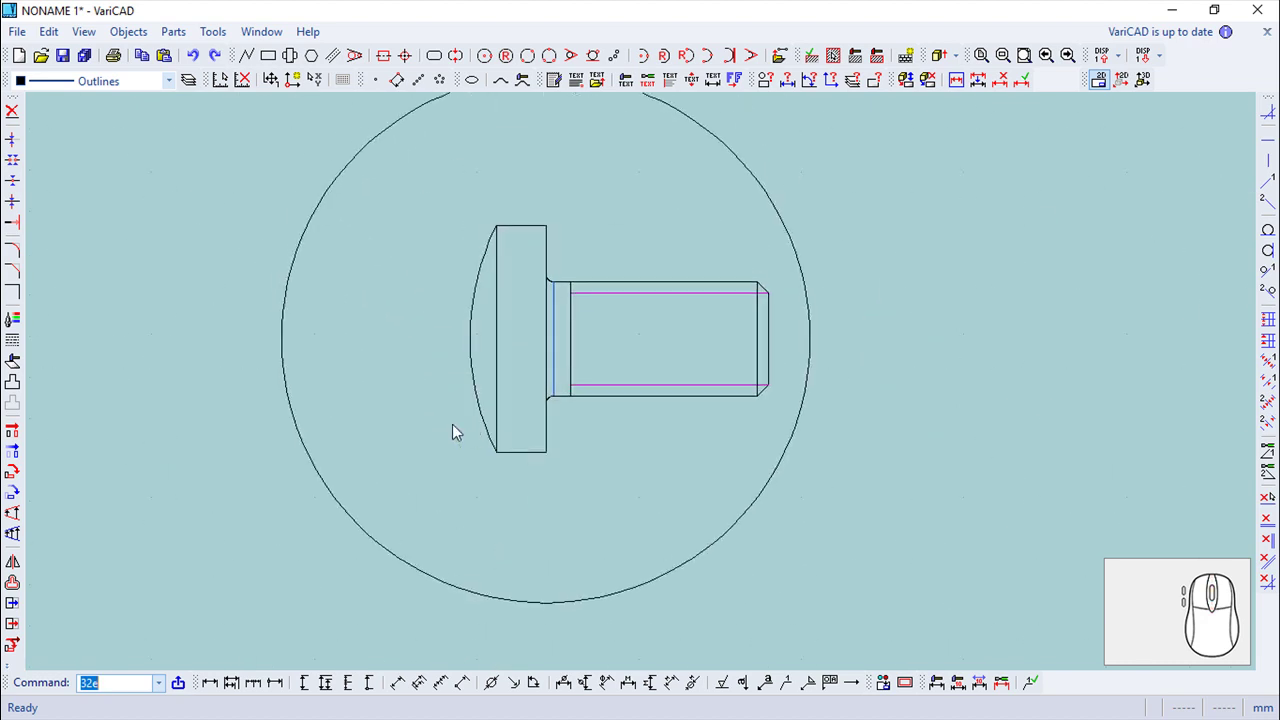
pyautogui.click(257, 65)
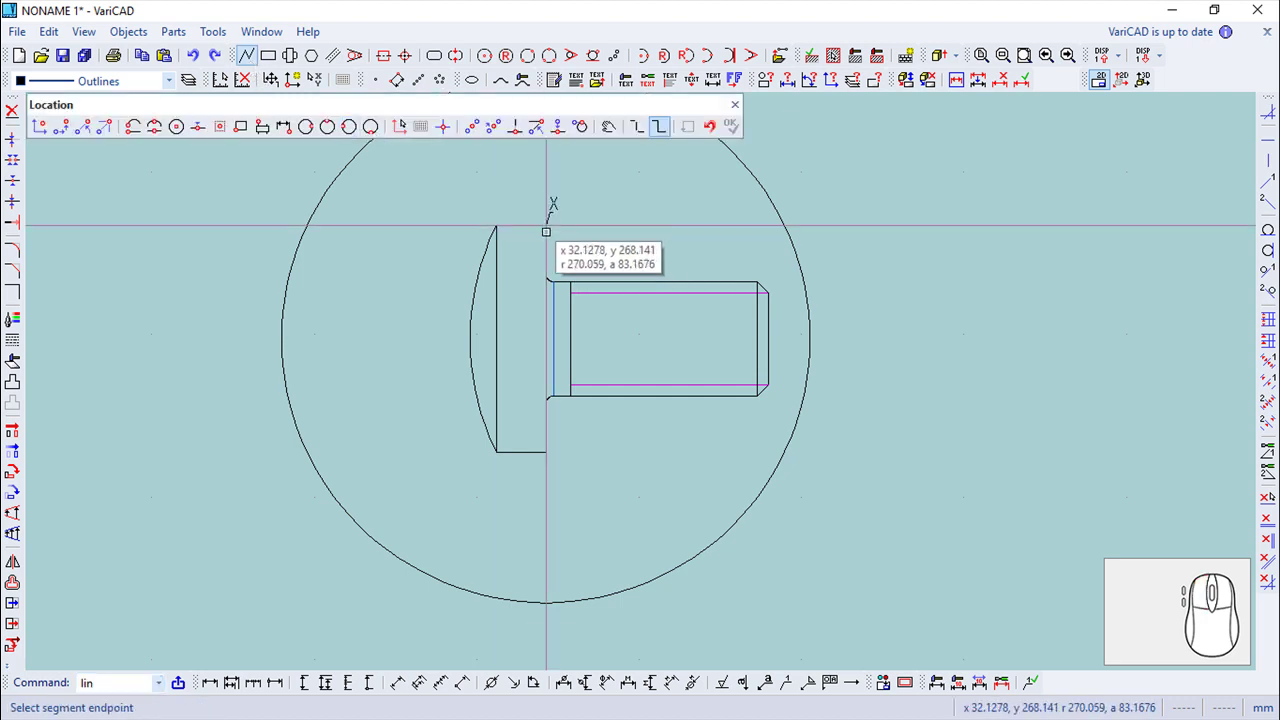
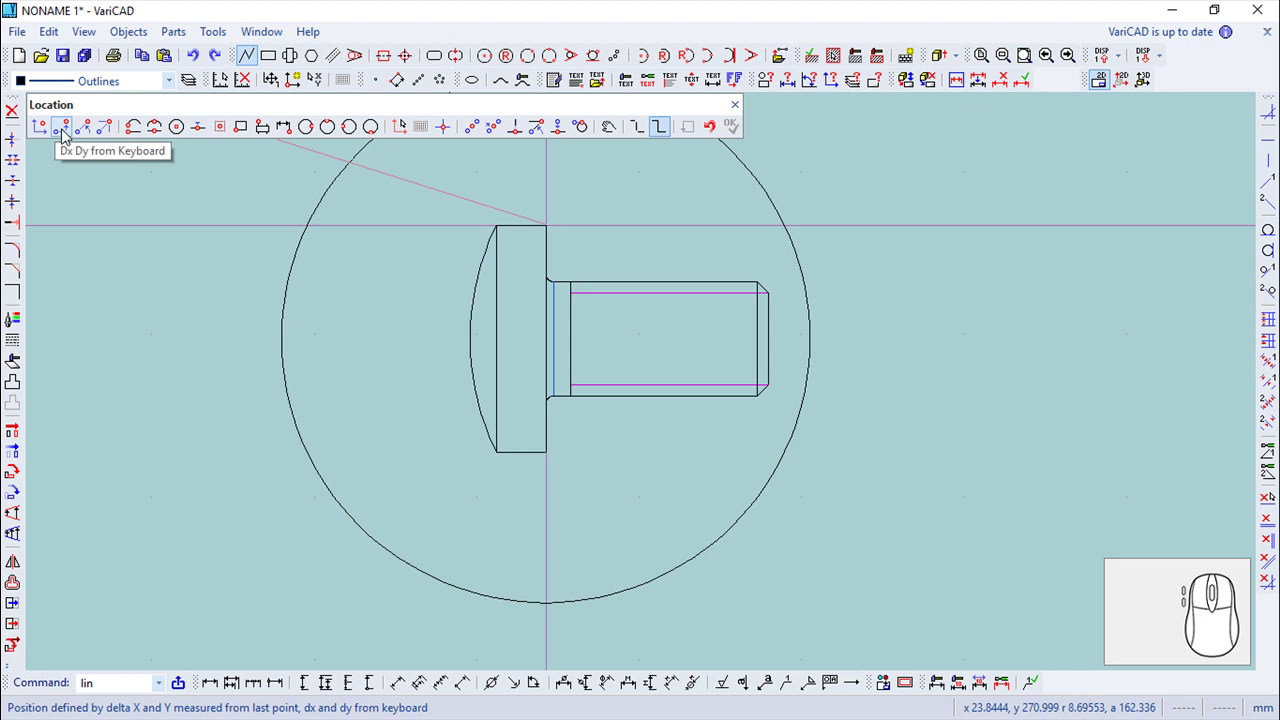
pyautogui.click(68, 136)
pyautogui.click(450, 118)
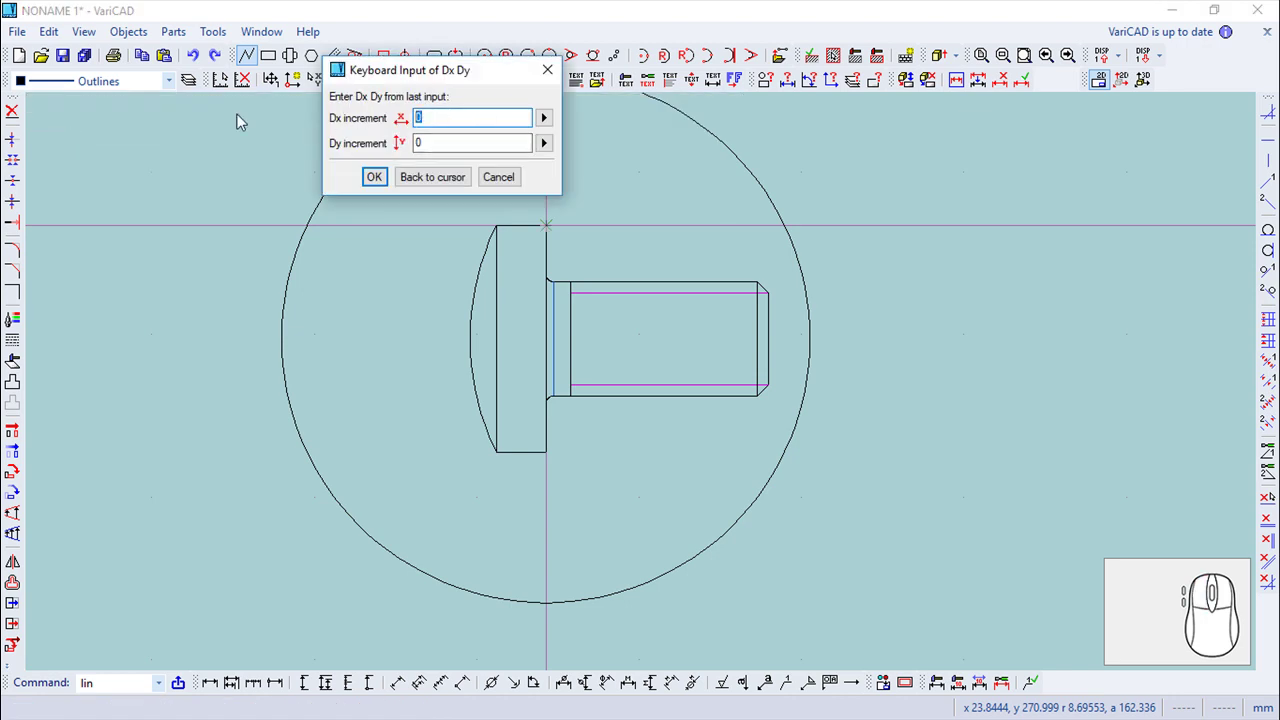
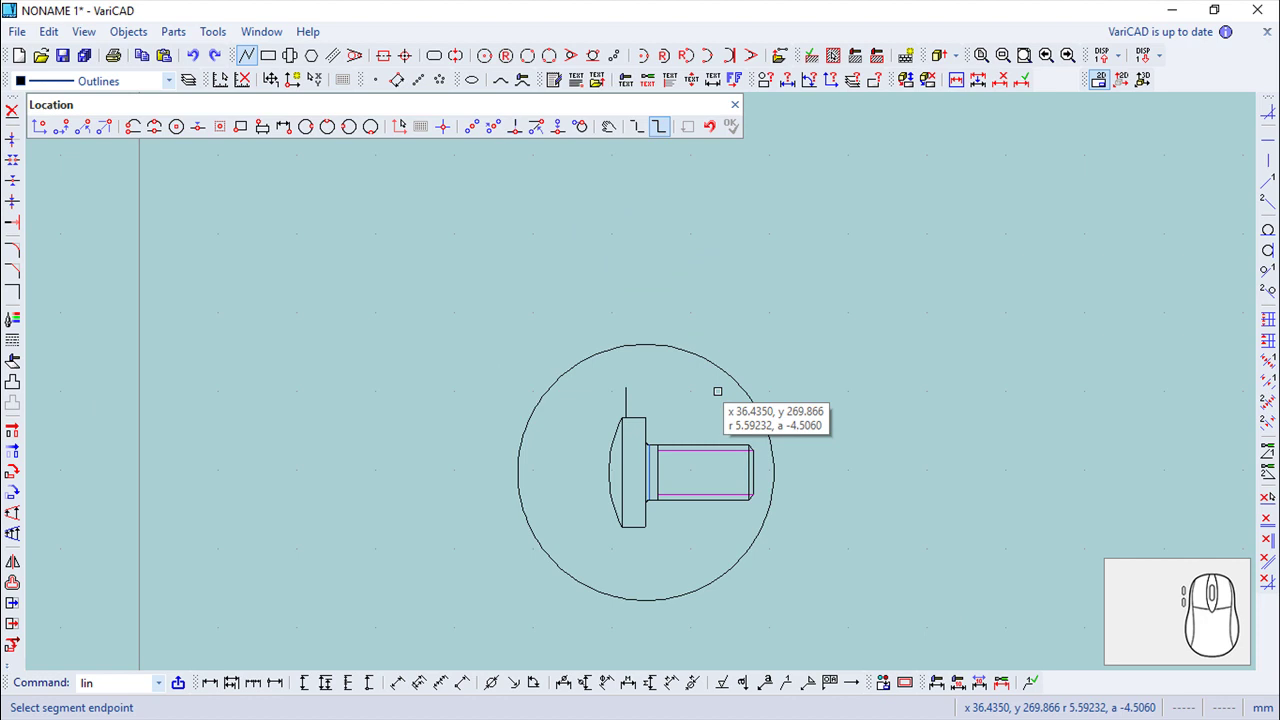
# Step: Zoom in on the screw head in the side view
pyautogui.scroll(3)
pyautogui.scroll(3)
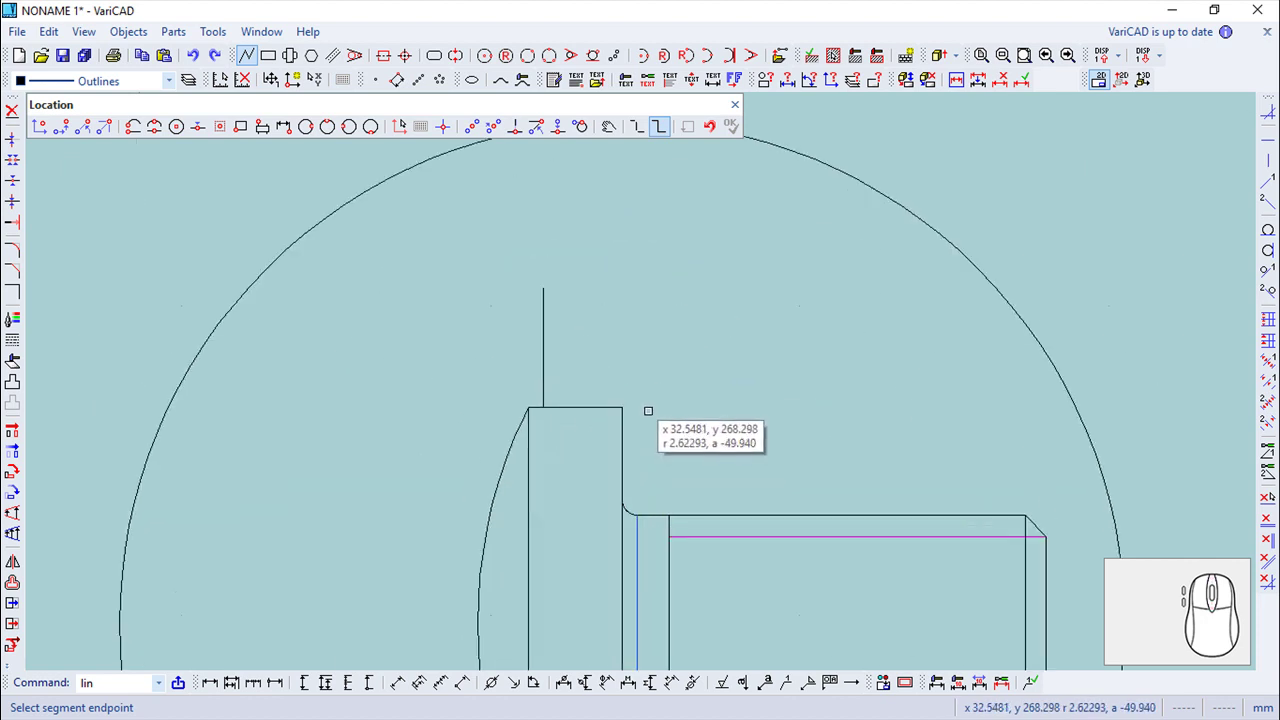
pyautogui.scroll(3)
pyautogui.scroll(3)
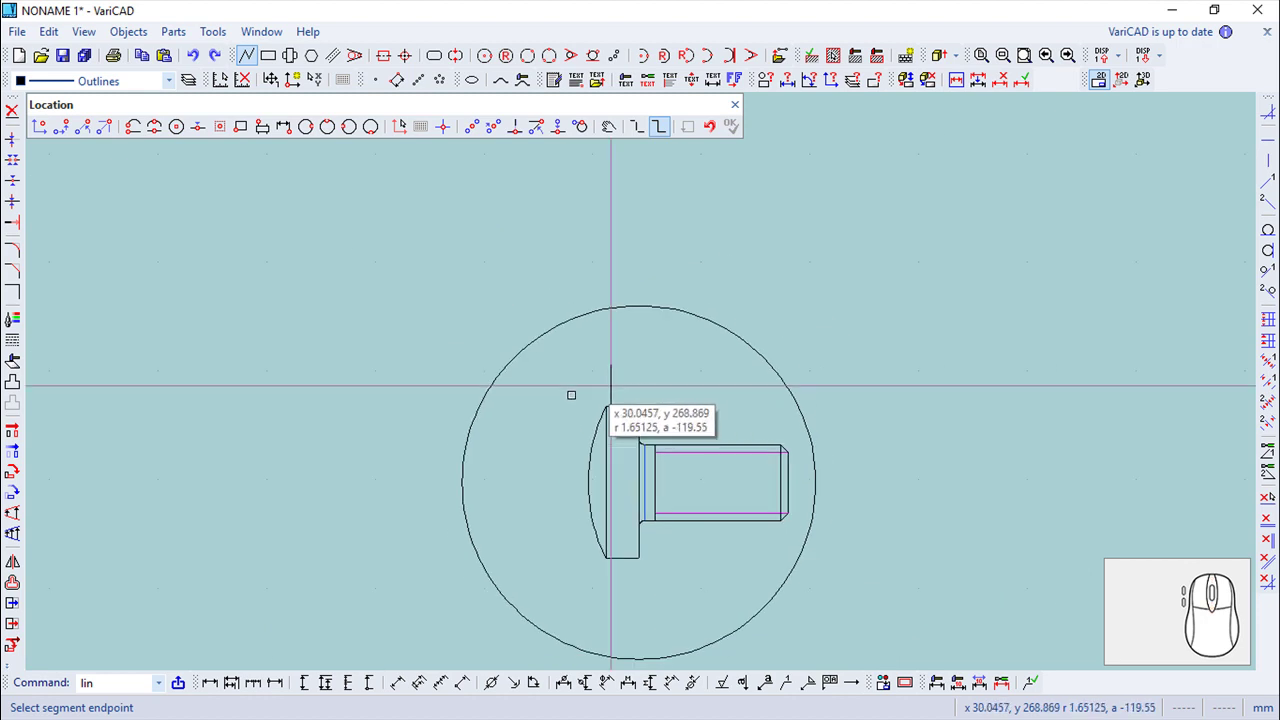
pyautogui.scroll(3)
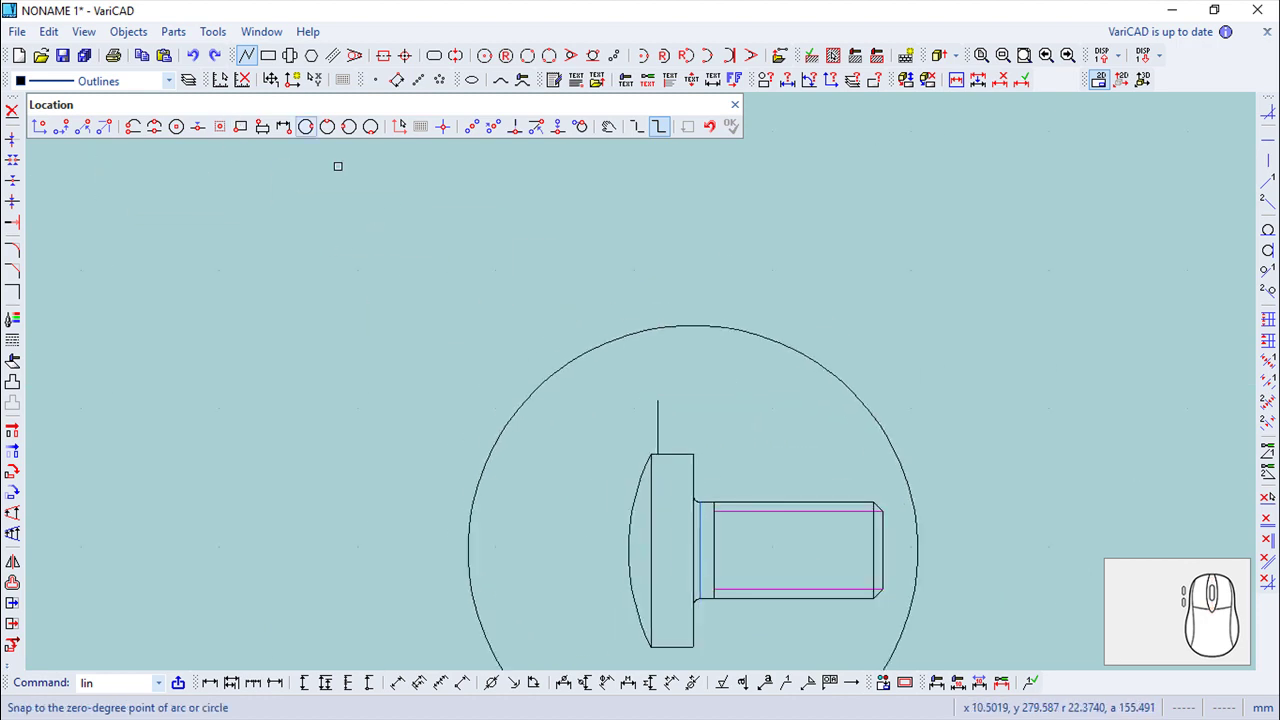
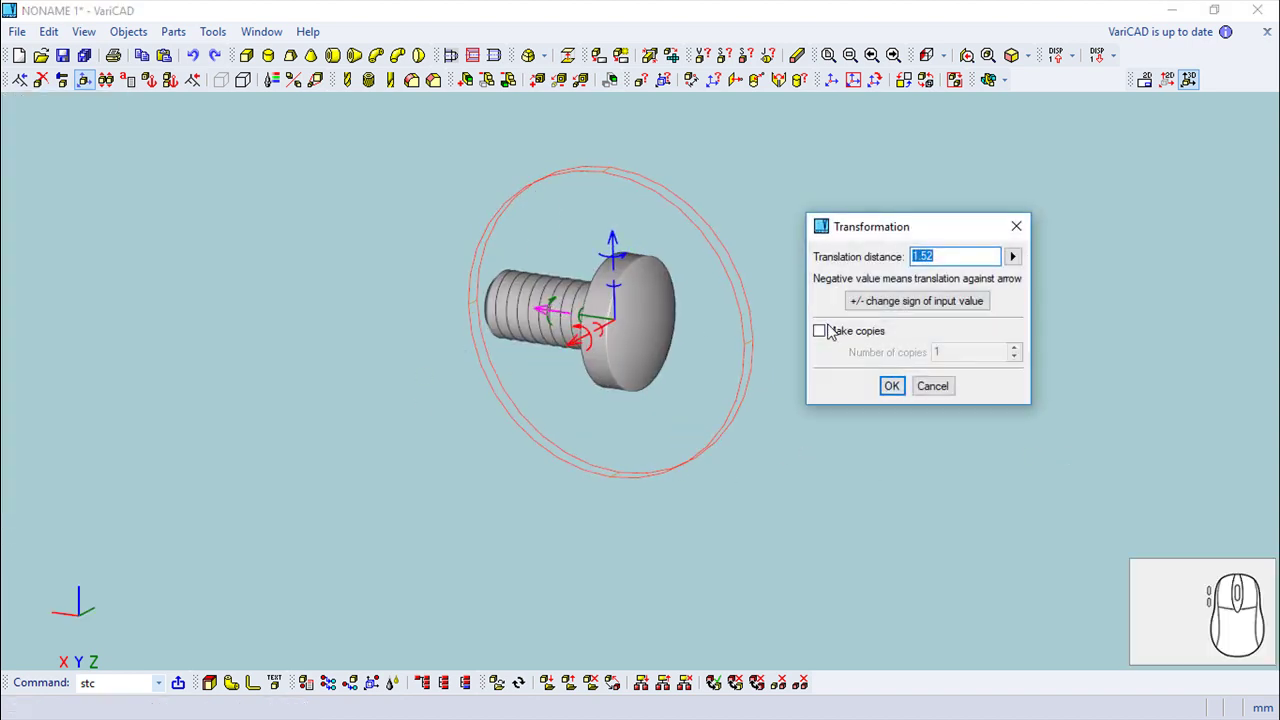
# Step: Translate the disc by 8.613, 86/2 and 0.43 so it sits through the screw head
pyautogui.press('8')
pyautogui.press('.')
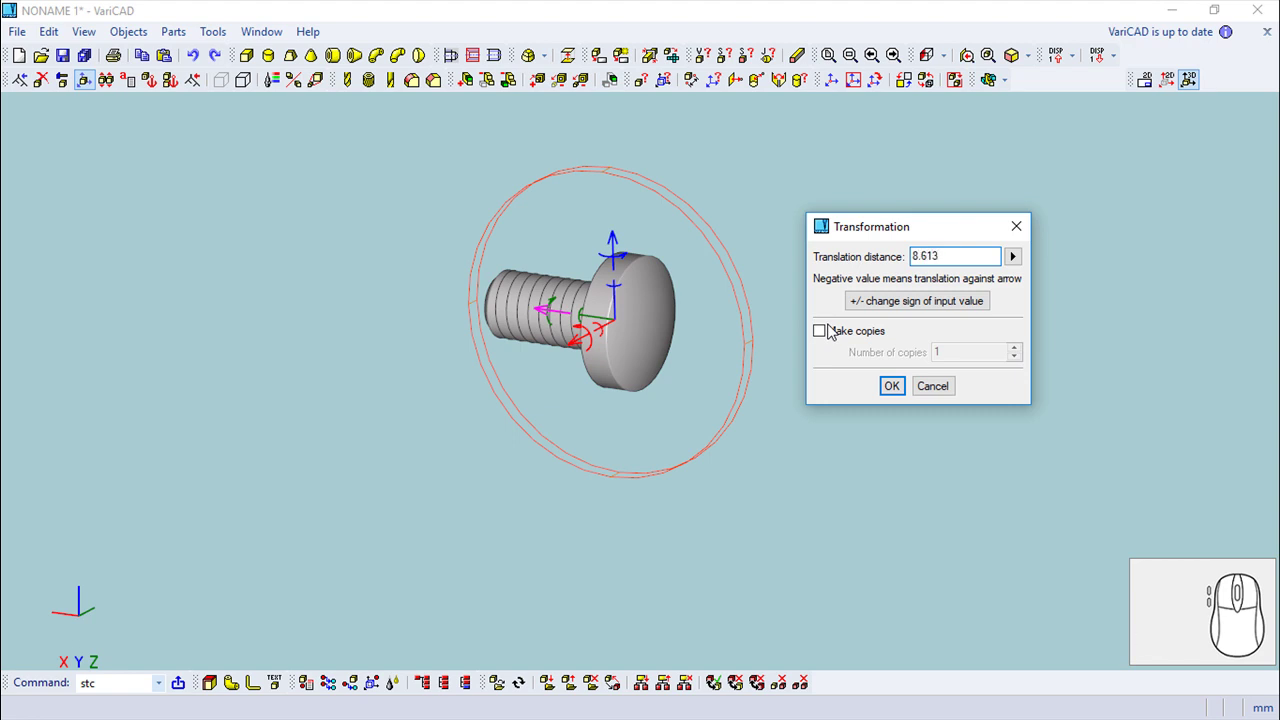
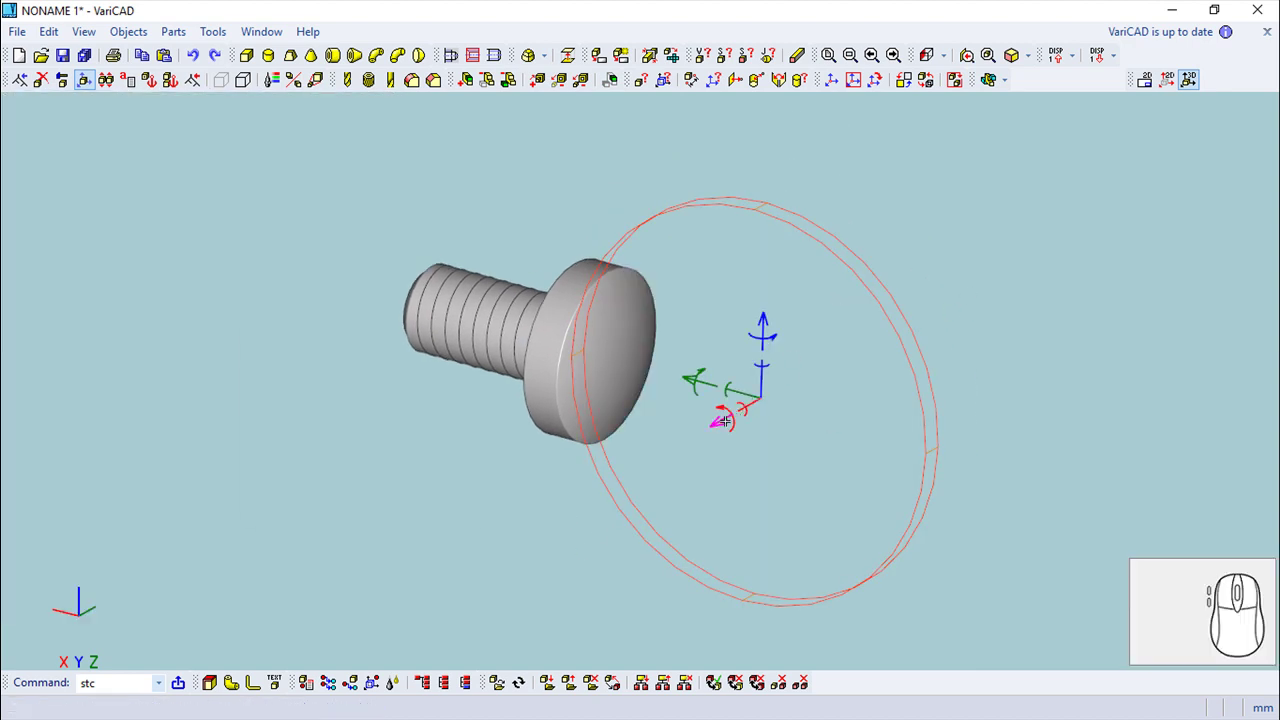
pyautogui.press('.')
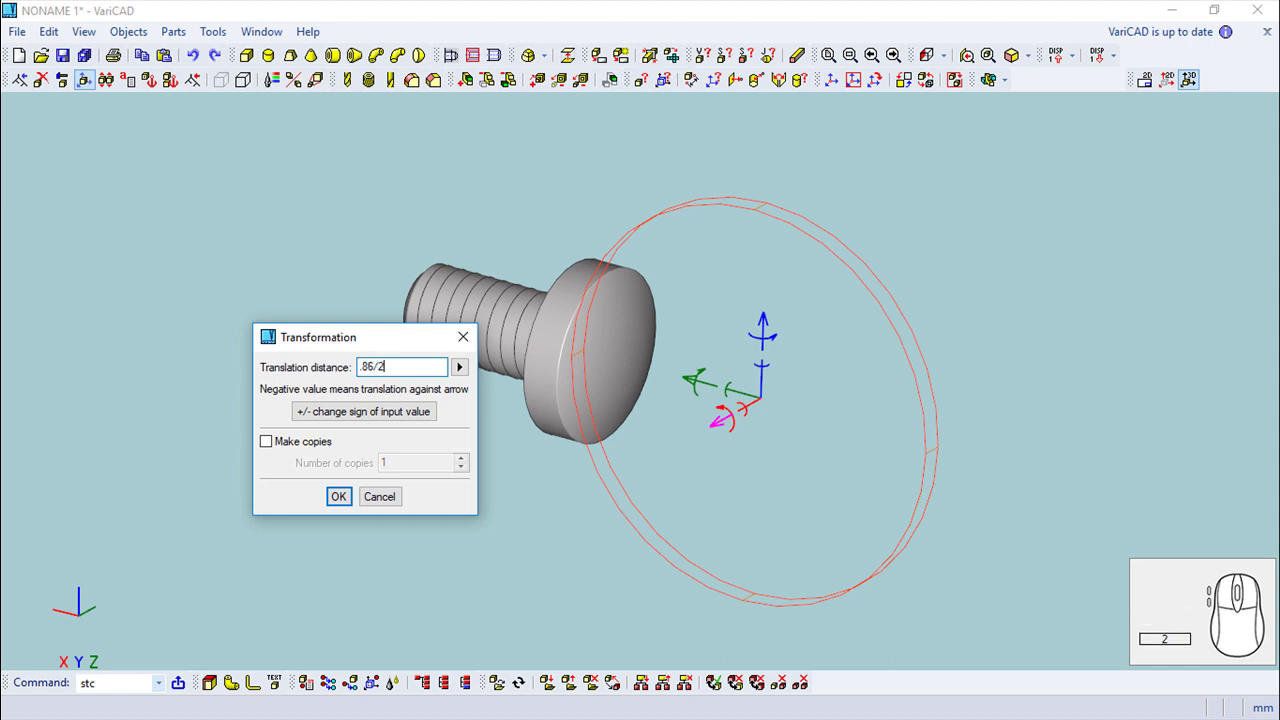
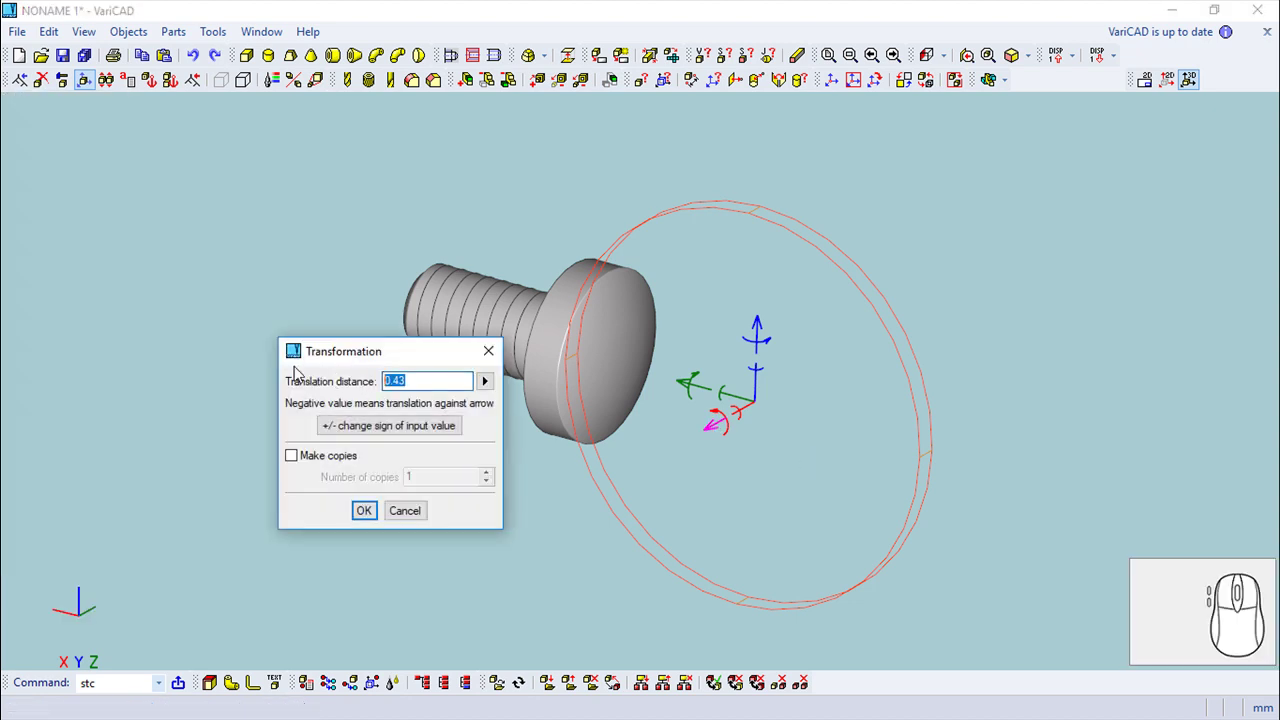
pyautogui.press('.')
pyautogui.press('8')
pyautogui.click(380, 431)
pyautogui.click(368, 519)
pyautogui.scroll(3)
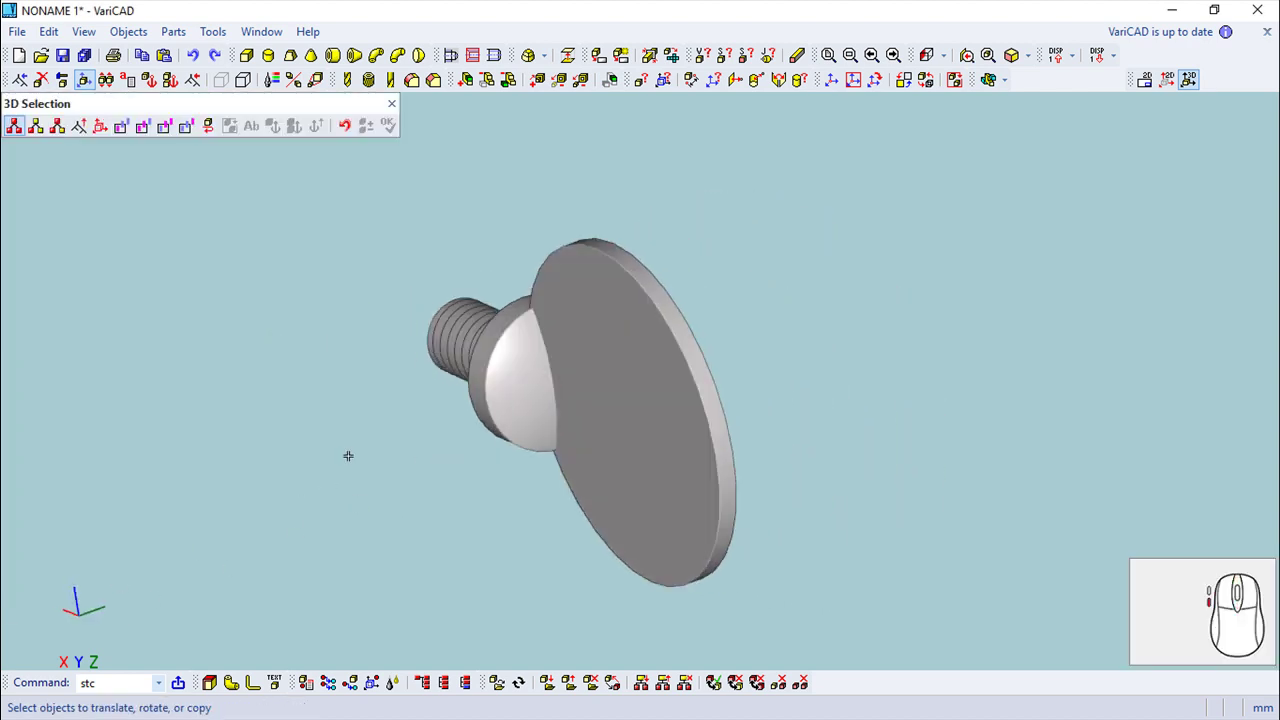
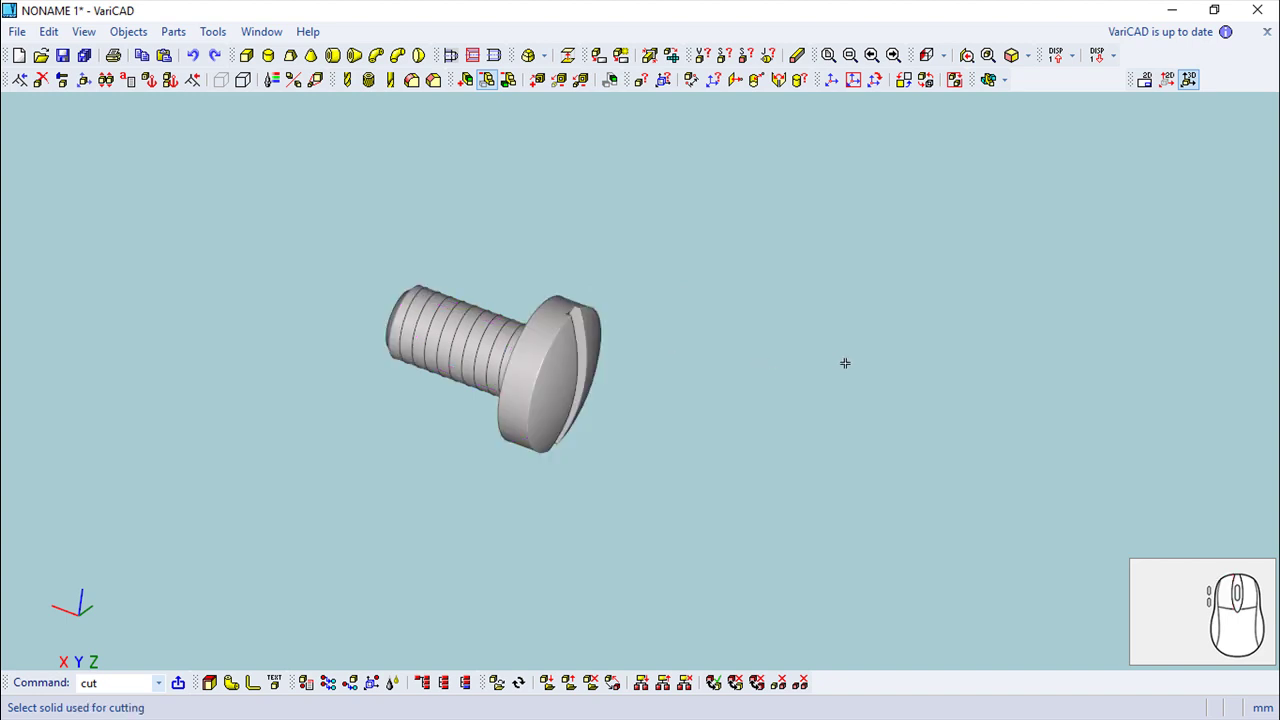
# Step: Cut the disc from the screw to form the head slot and orbit to inspect it
pyautogui.press('Escape')
pyautogui.moveTo(774, 392); pyautogui.dragTo(644, 408)
pyautogui.scroll(-3)
pyautogui.moveTo(805, 496); pyautogui.dragTo(722, 371)
pyautogui.scroll(-3)
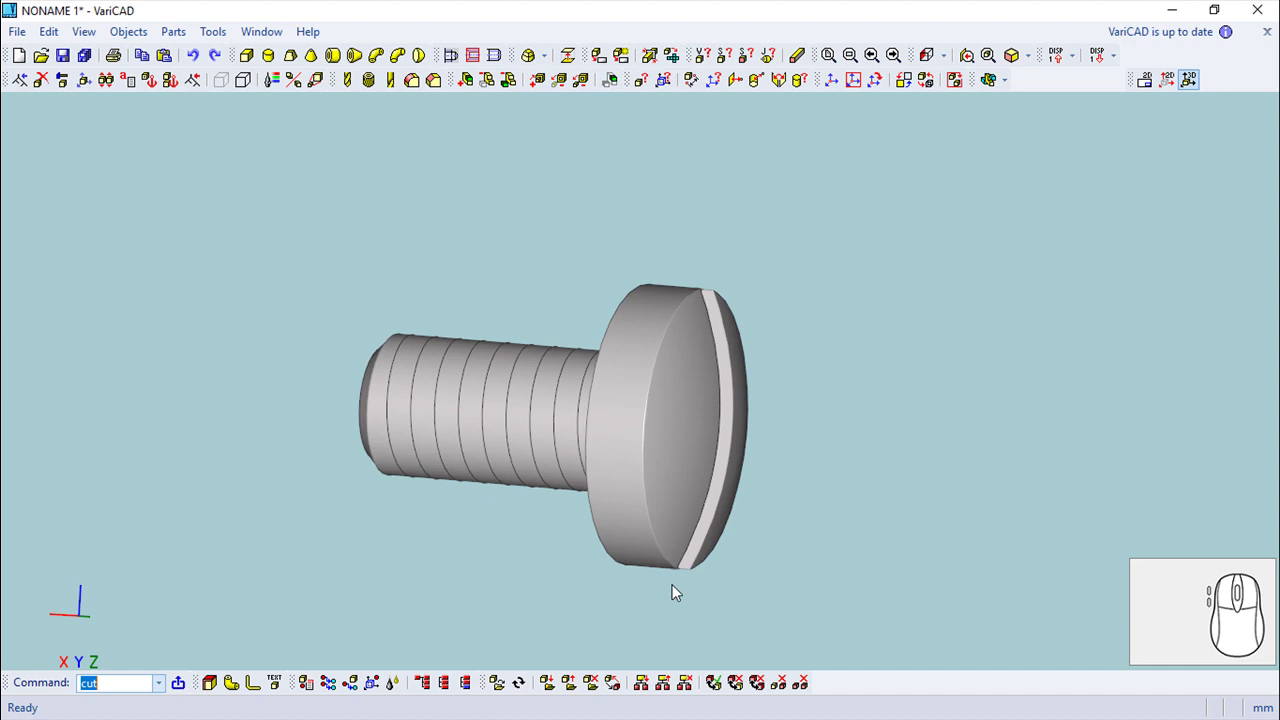